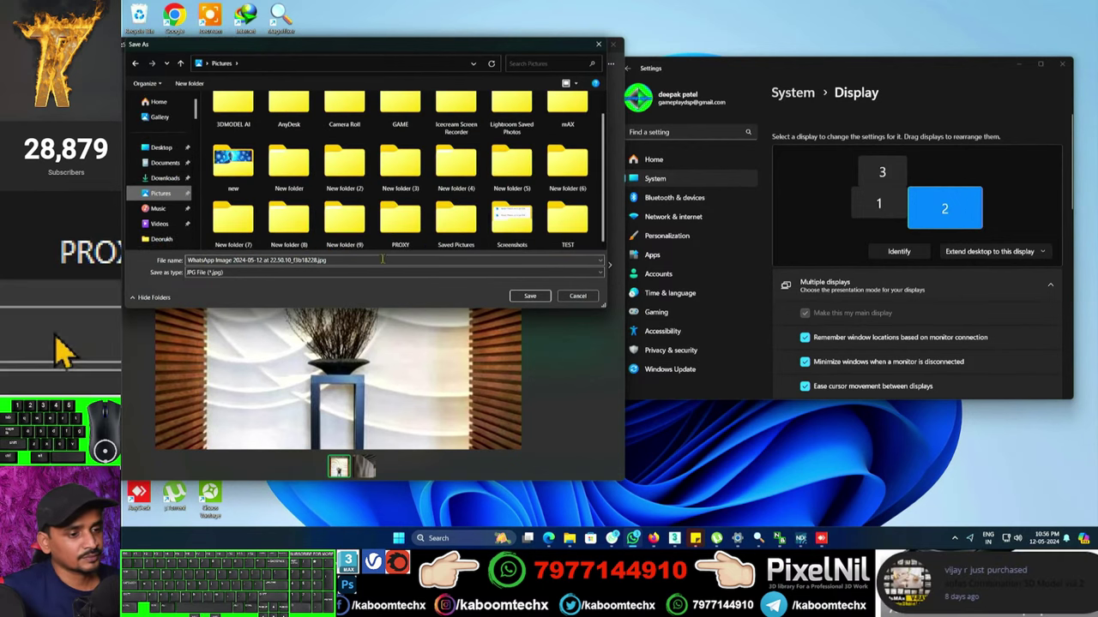
Save the wall-relief reference photo into New folder (9) inside Pictures.
{"action": "double_click", "coordinate": [71, 349]}
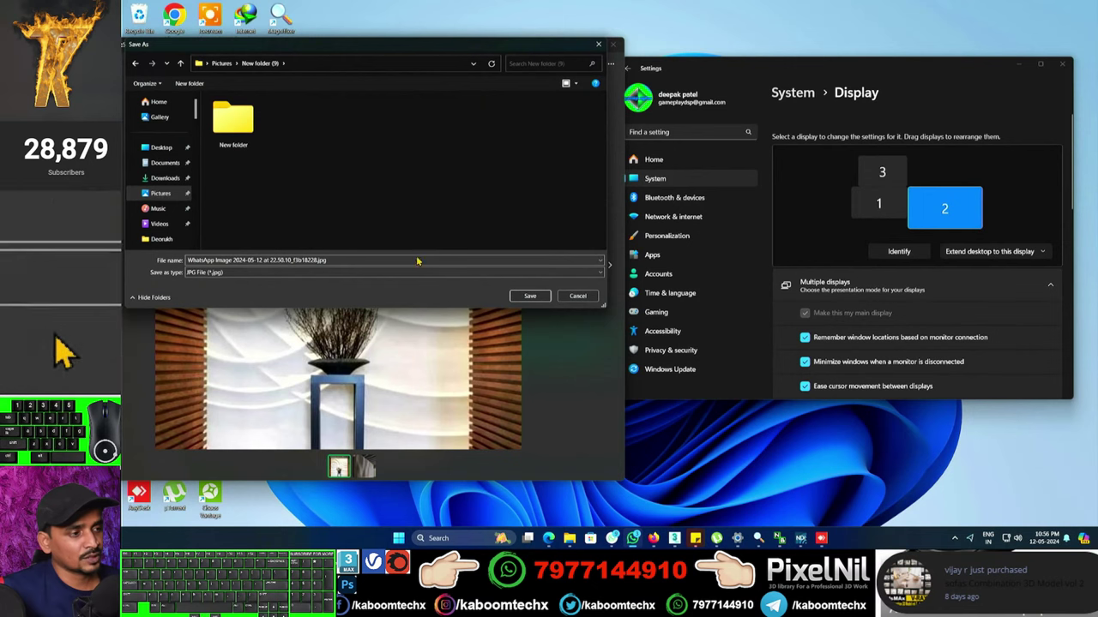
{"action": "left_click", "coordinate": [71, 350]}
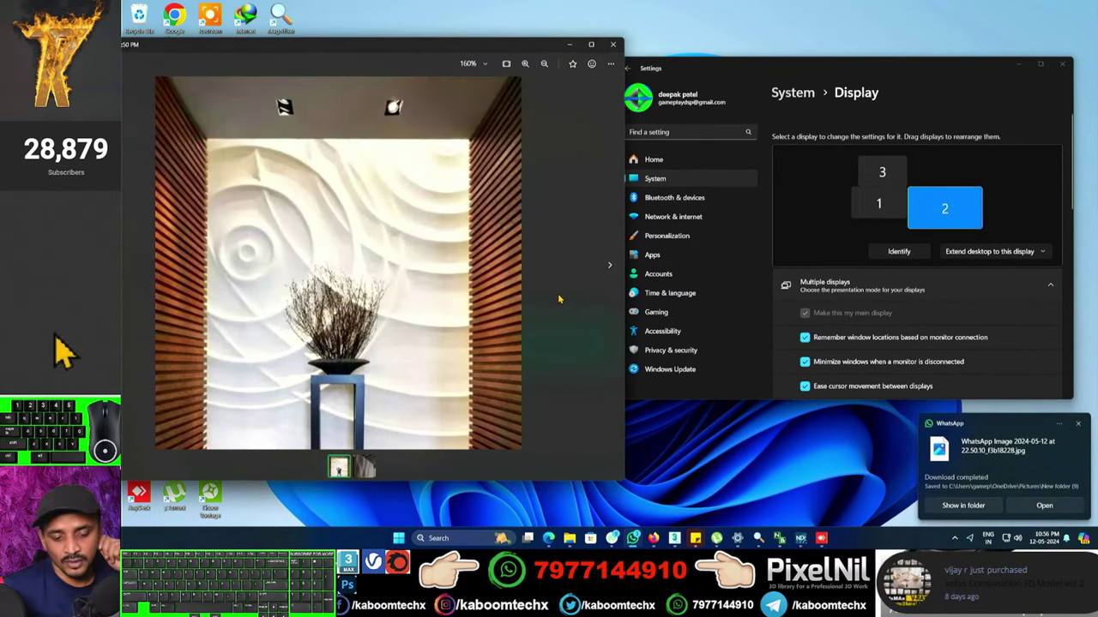
{"action": "left_click", "coordinate": [72, 350]}
Switch back to 3ds Max and bring up its file commands.
{"action": "left_click", "coordinate": [71, 350]}
{"action": "double_click", "coordinate": [71, 350]}
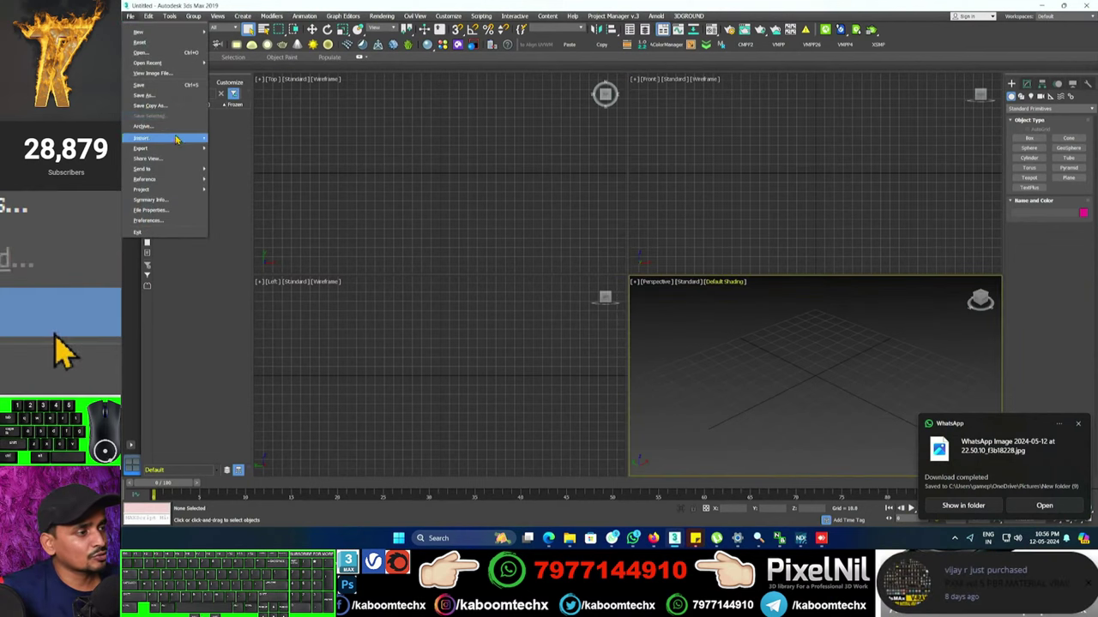
View the WhatsApp wall-relief photo from Pictures > New folder (9) in a floating image viewer.
{"action": "left_click", "coordinate": [71, 350]}
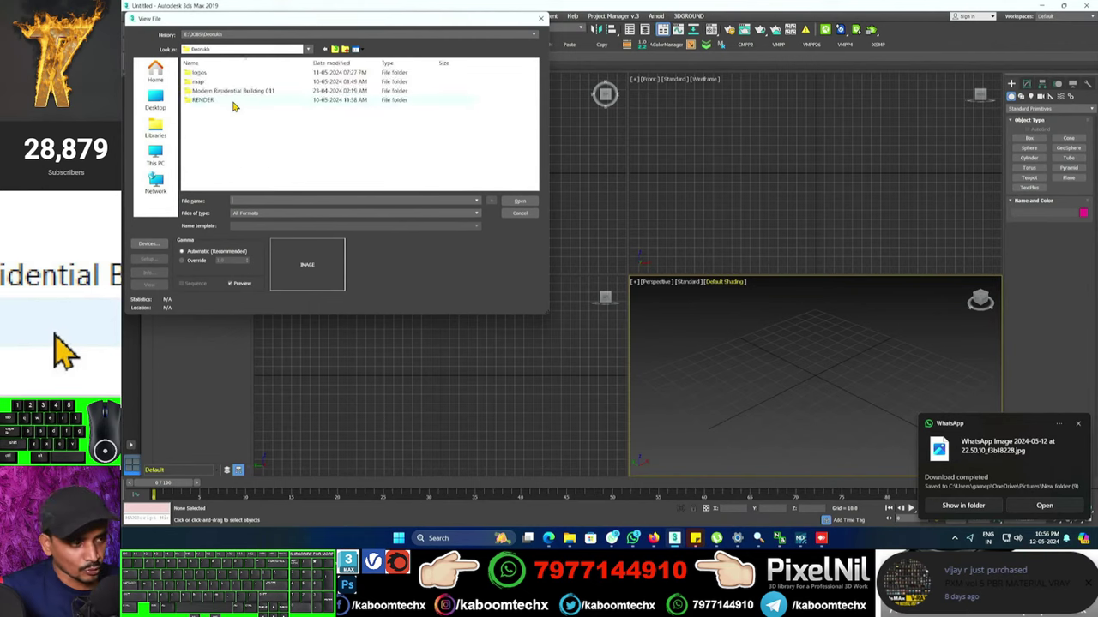
{"action": "left_click", "coordinate": [71, 350]}
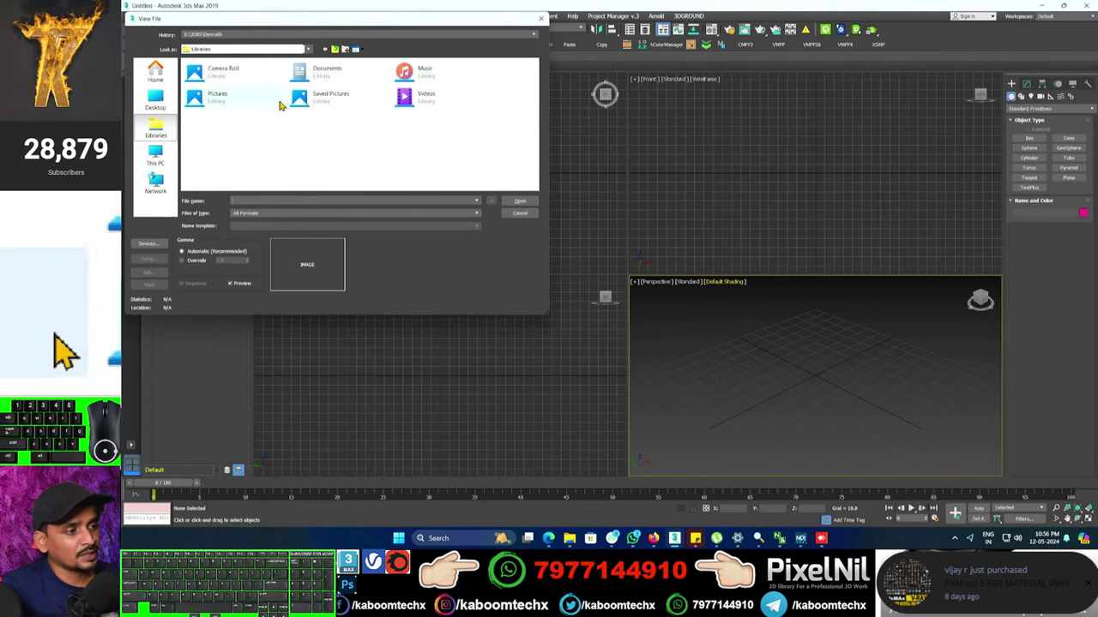
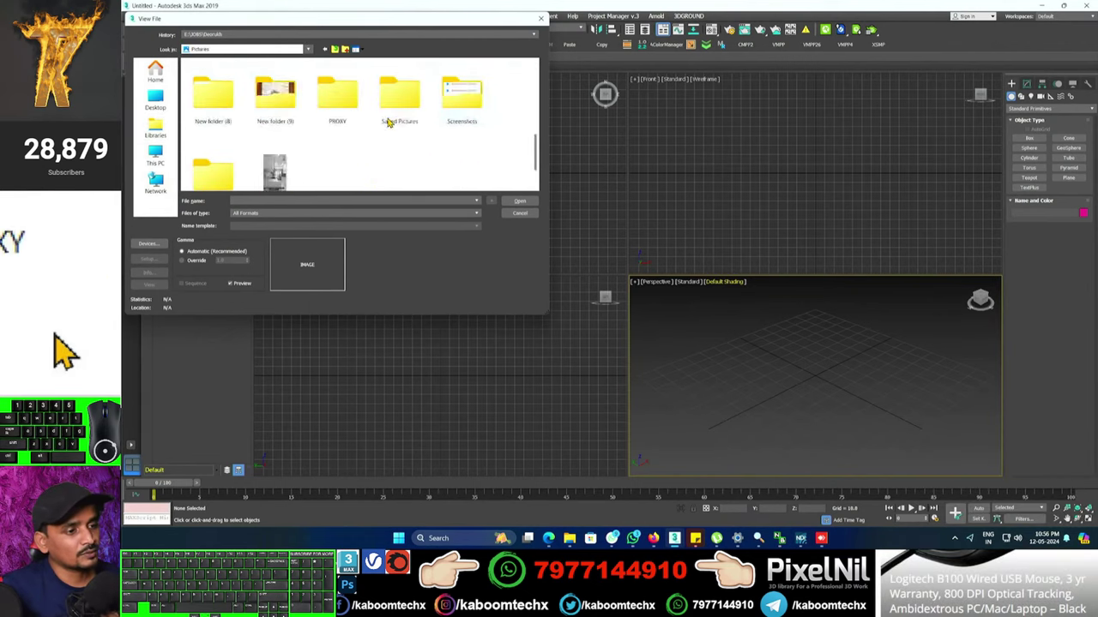
{"action": "double_click", "coordinate": [71, 350]}
{"action": "double_click", "coordinate": [71, 350]}
{"action": "left_click", "coordinate": [71, 350]}
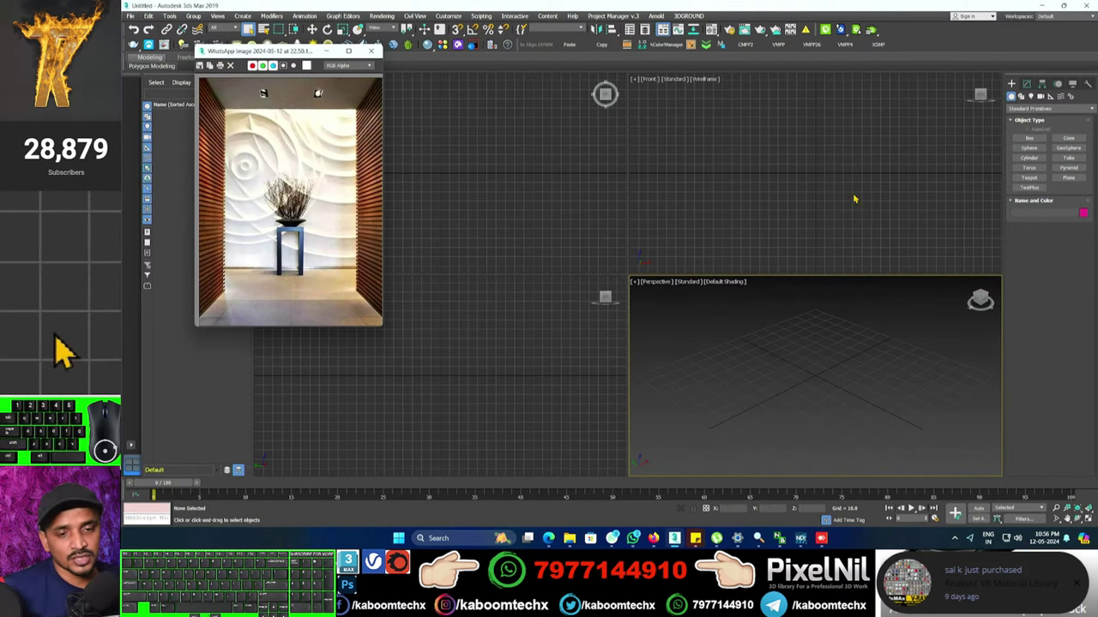
Activate the Front viewport and maximize it to fill the view area.
{"action": "left_click", "coordinate": [71, 349]}
{"action": "right_click", "coordinate": [71, 349]}
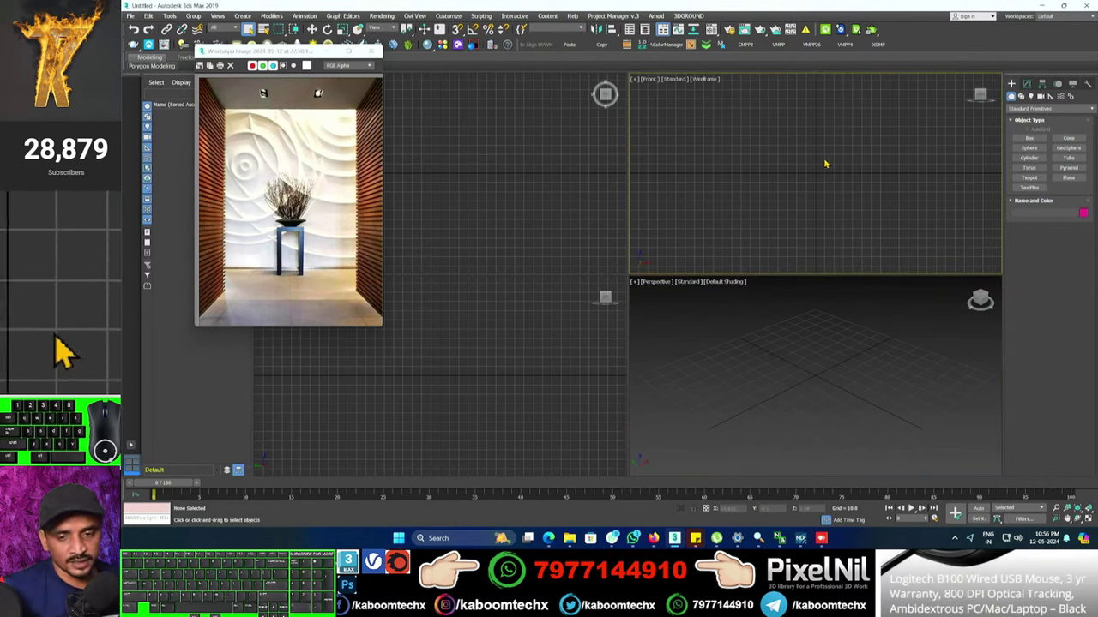
{"action": "middle_click", "coordinate": [71, 350]}
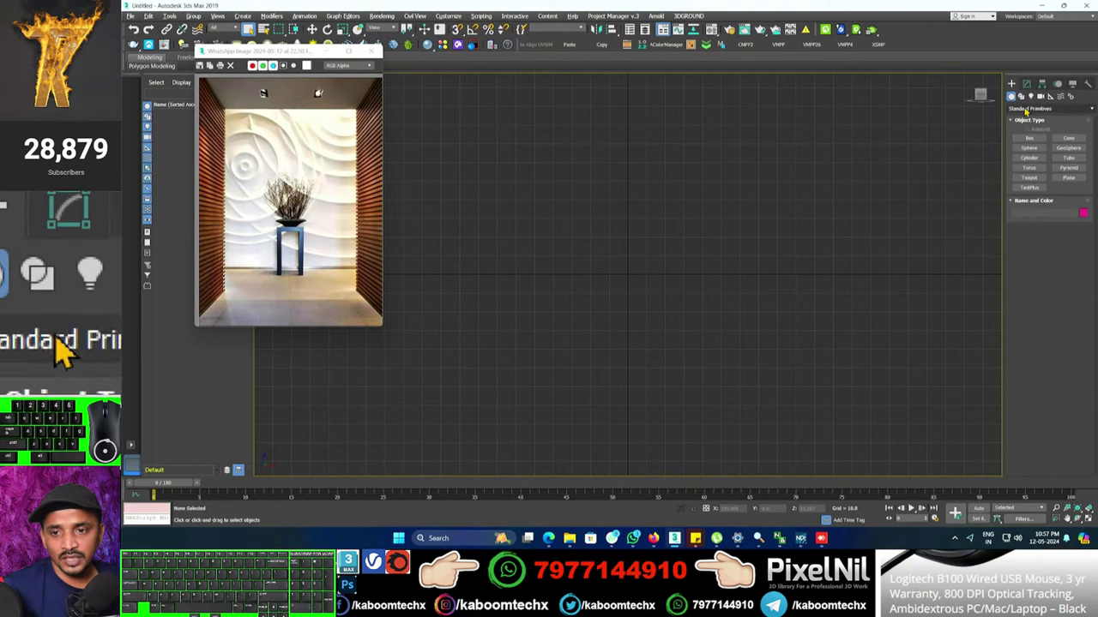
Draw a Line spline profile with a small peaked bump and a long flat run.
{"action": "left_click", "coordinate": [71, 350]}
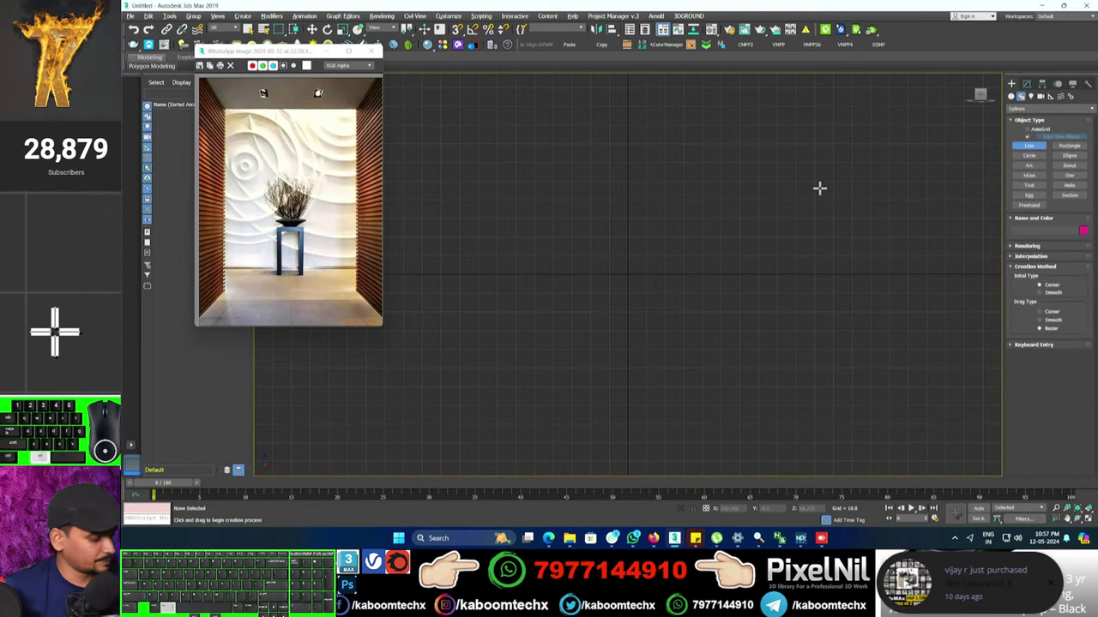
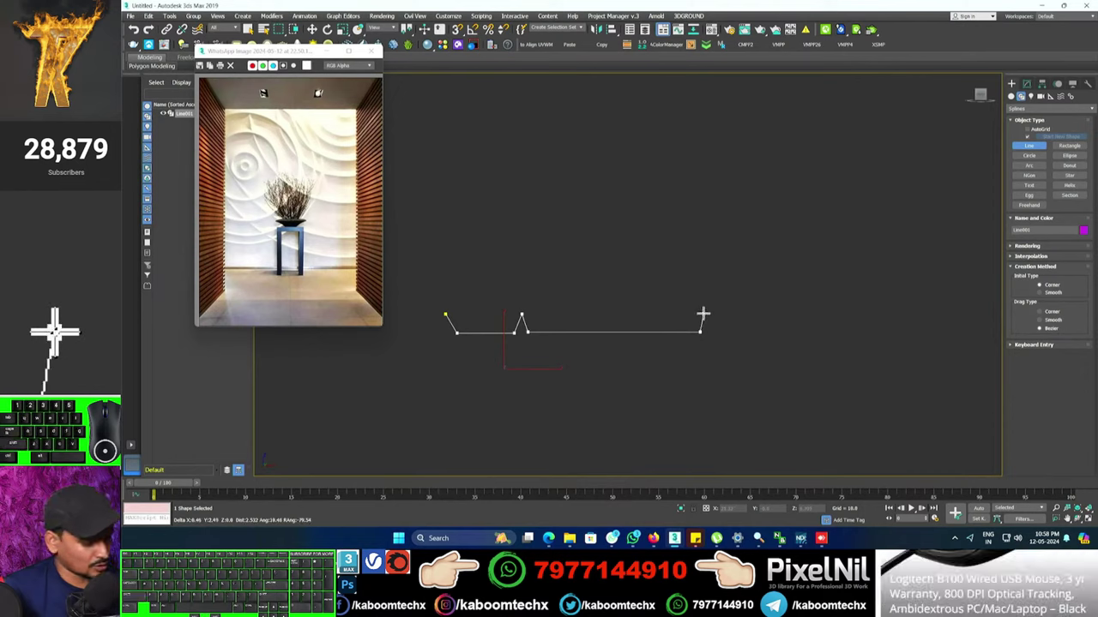
{"action": "key", "text": "g"}
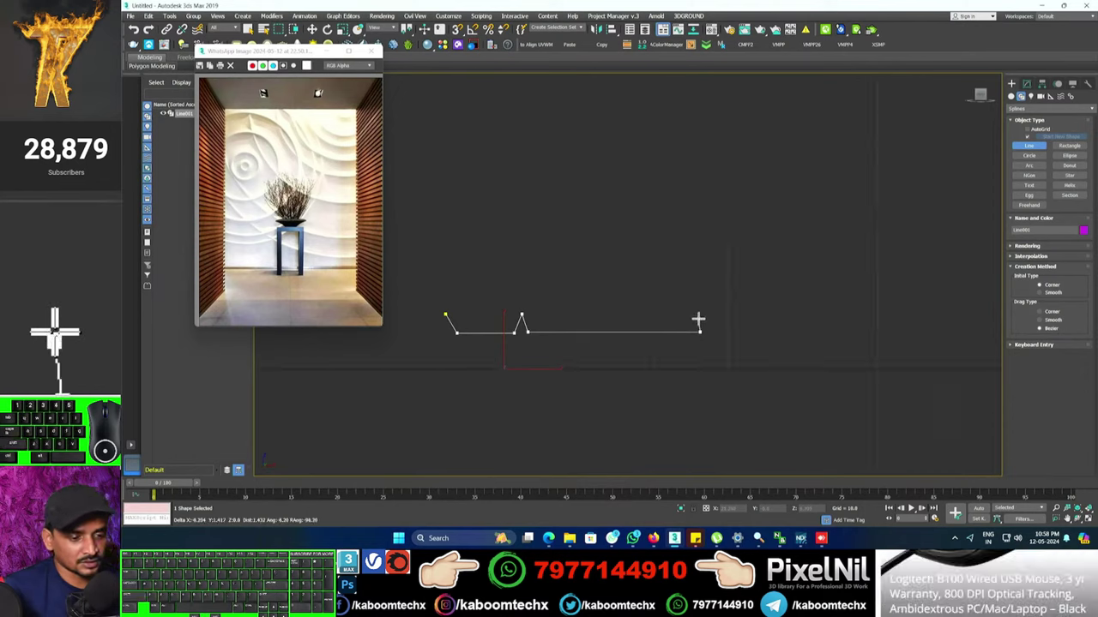
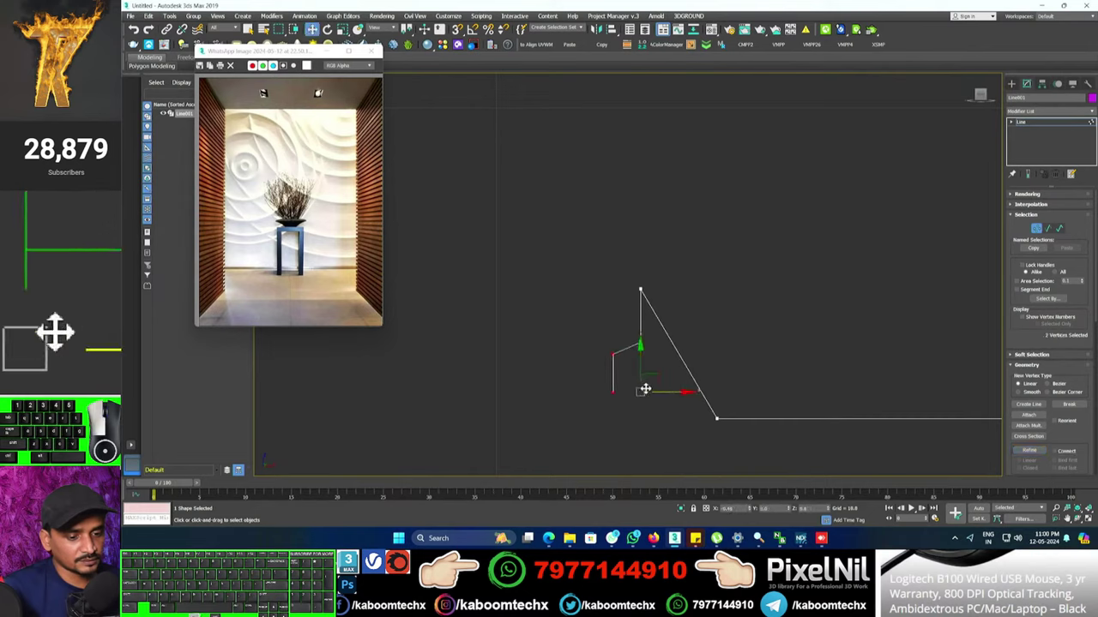
Enable vertex snapping, dock the Axis Constraints toolbar and lock movement to Y.
{"action": "left_click", "coordinate": [71, 350]}
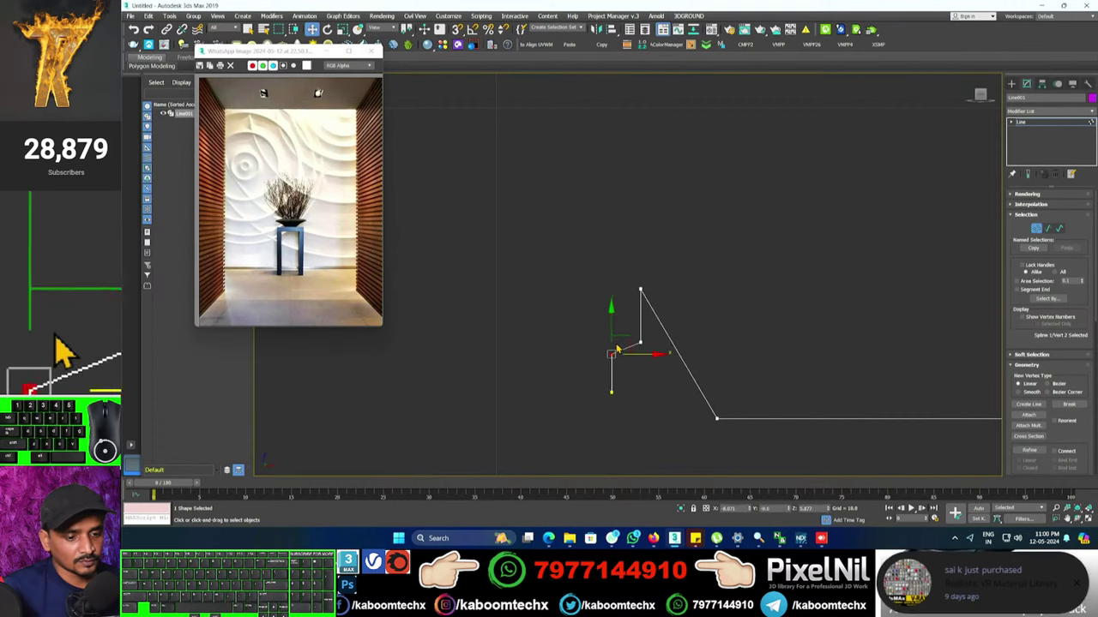
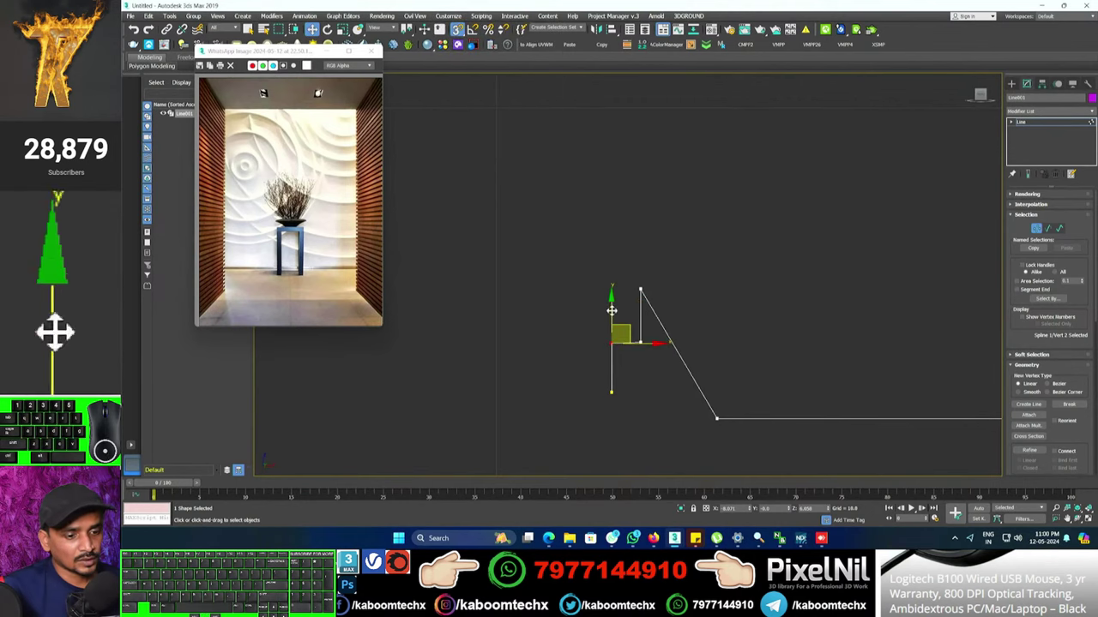
{"action": "left_click", "coordinate": [71, 350]}
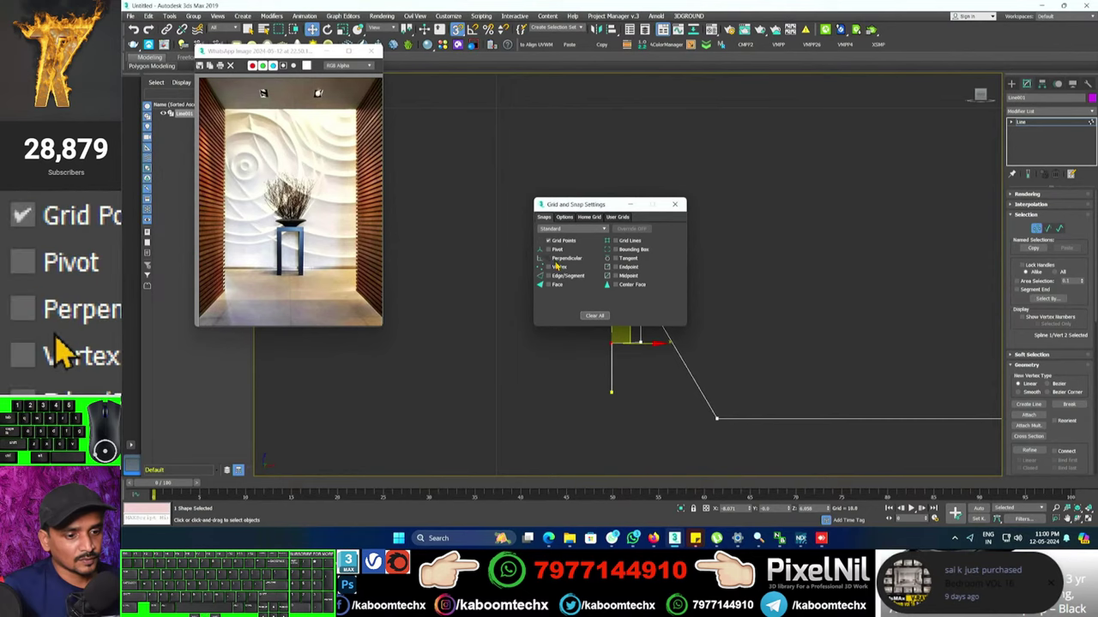
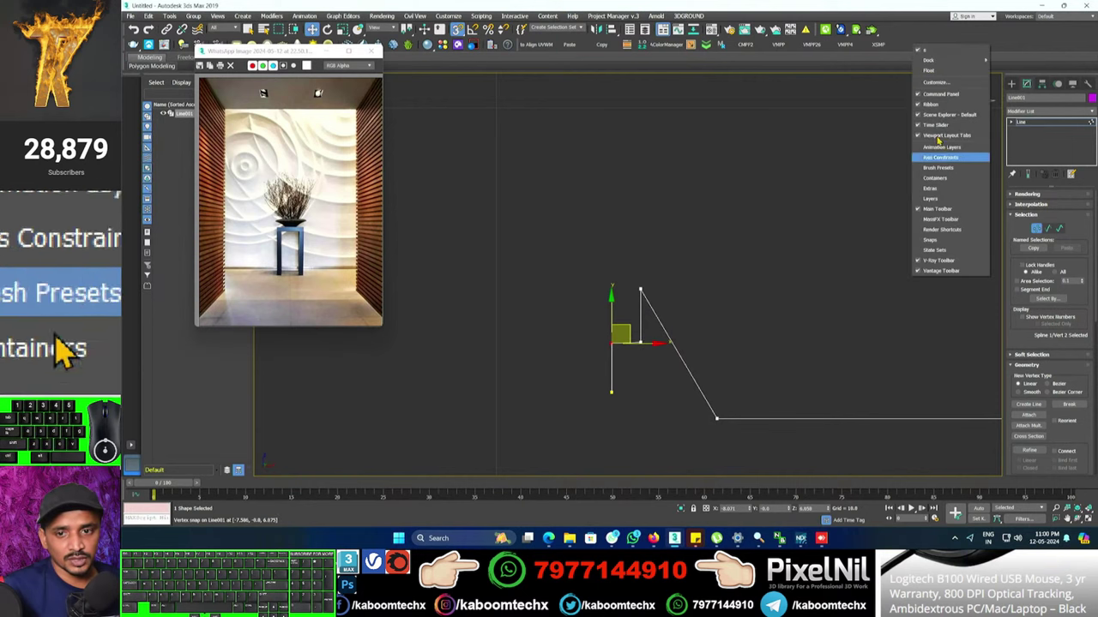
{"action": "left_click", "coordinate": [72, 350]}
{"action": "left_click_drag", "start_coordinate": [48, 356], "coordinate": [47, 356]}
{"action": "left_click", "coordinate": [71, 350]}
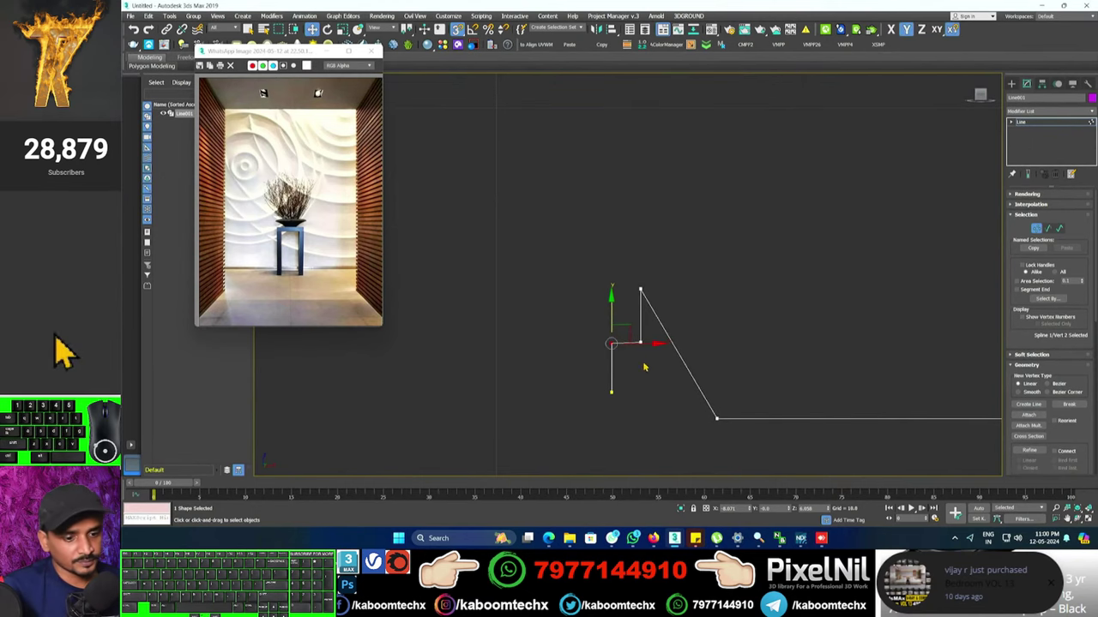
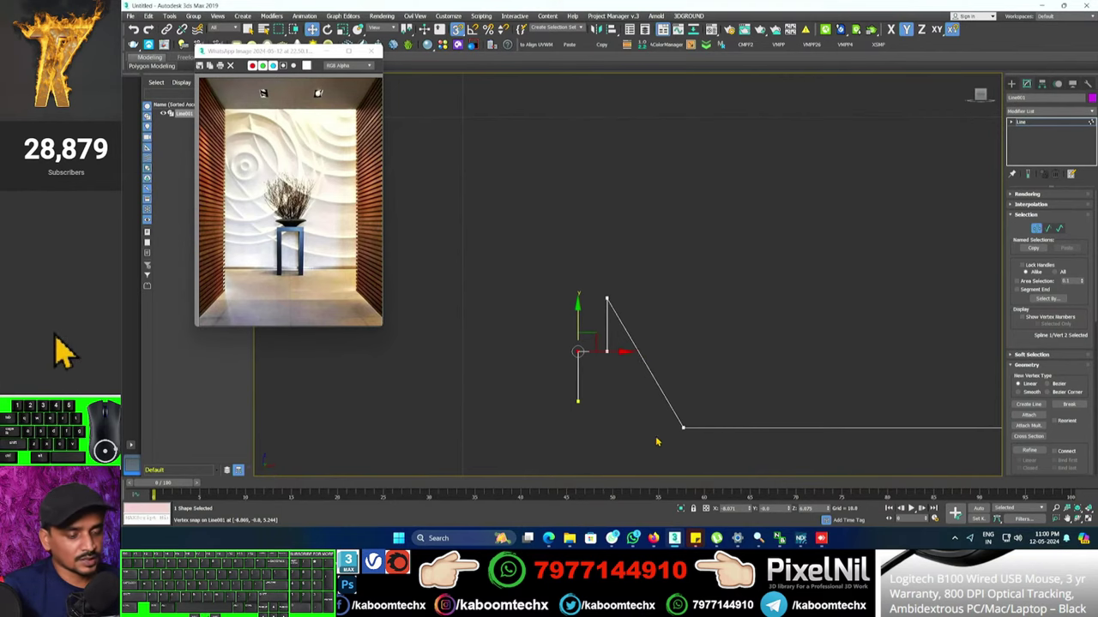
Move the step and slope-foot vertices into a clean right-angled step under the peak.
{"action": "left_click", "coordinate": [71, 350]}
{"action": "middle_click", "coordinate": [71, 350]}
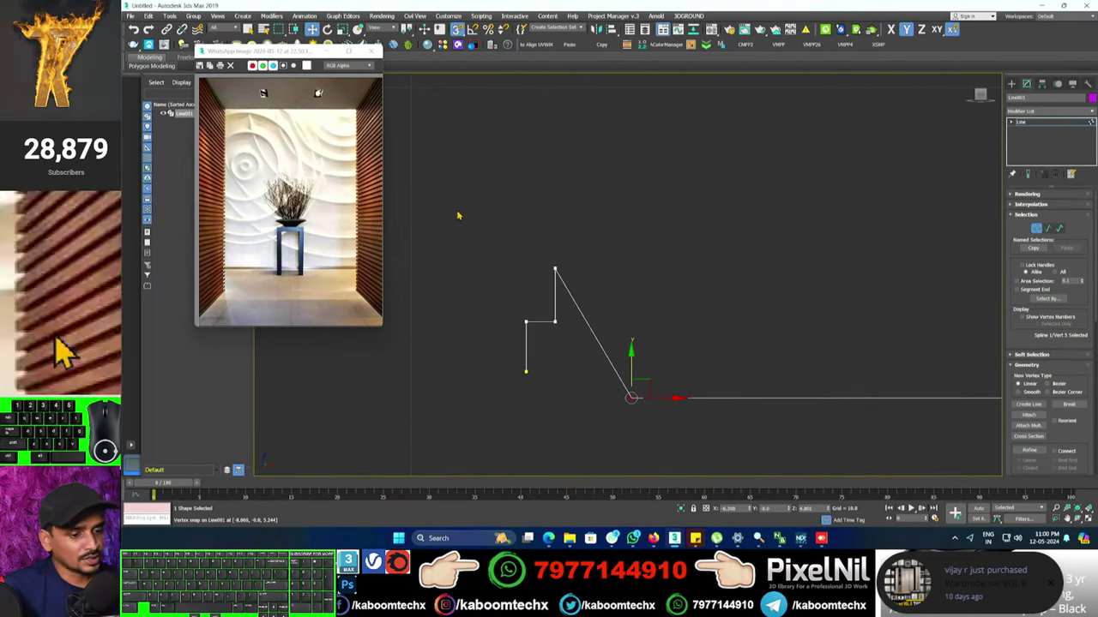
{"action": "left_click", "coordinate": [72, 350]}
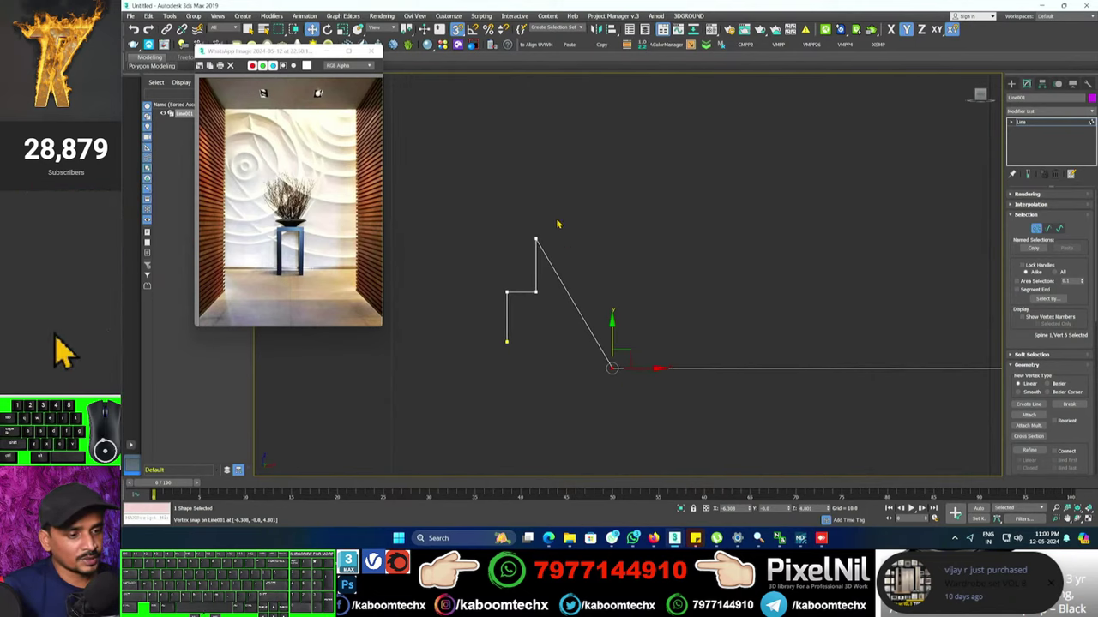
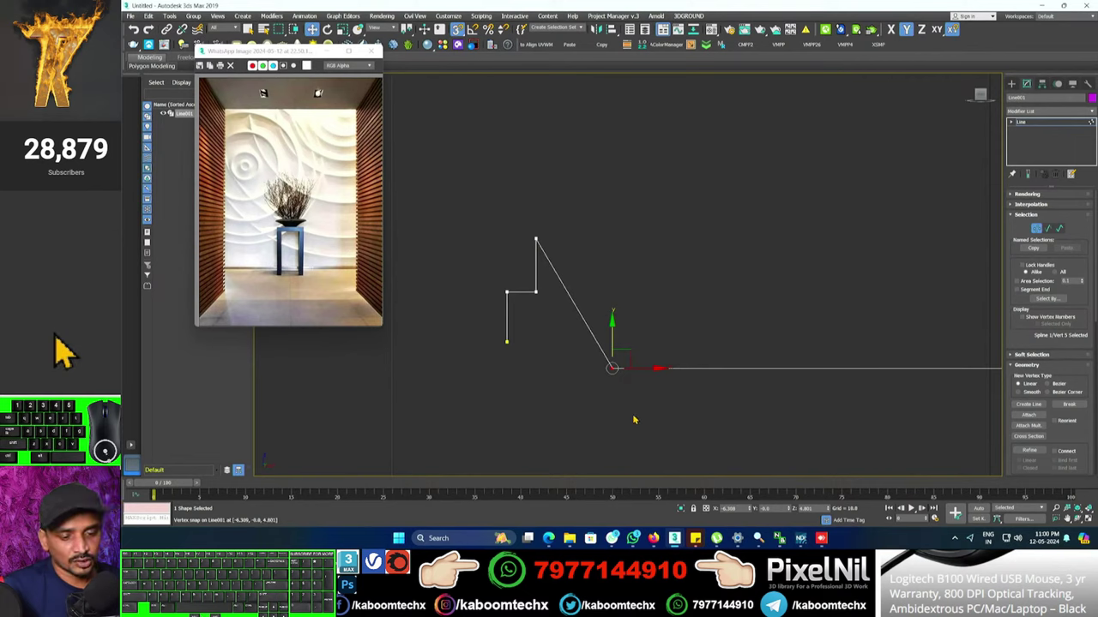
{"action": "middle_click", "coordinate": [71, 350]}
{"action": "middle_click", "coordinate": [71, 349]}
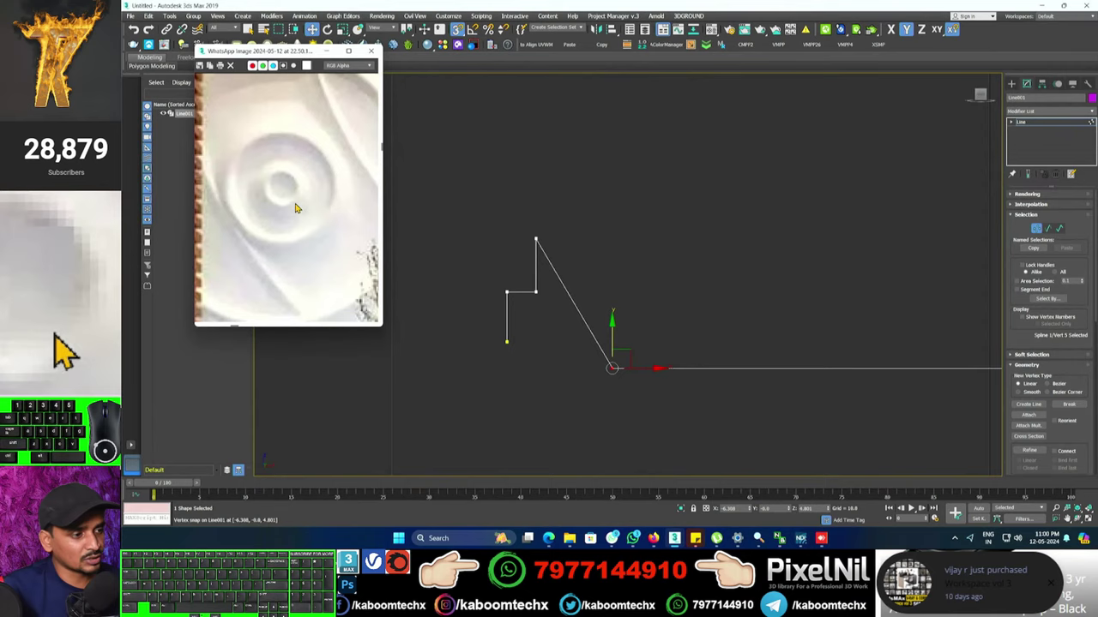
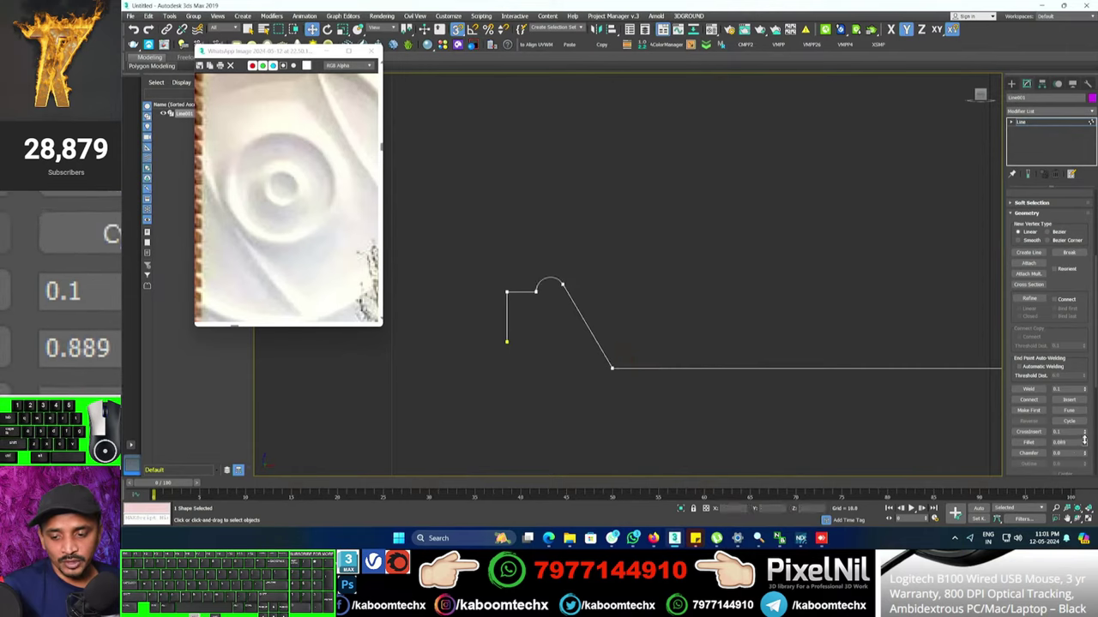
Undo the unwanted fillet rounding applied to the ridge peak.
{"action": "key", "text": "ctrl+z"}
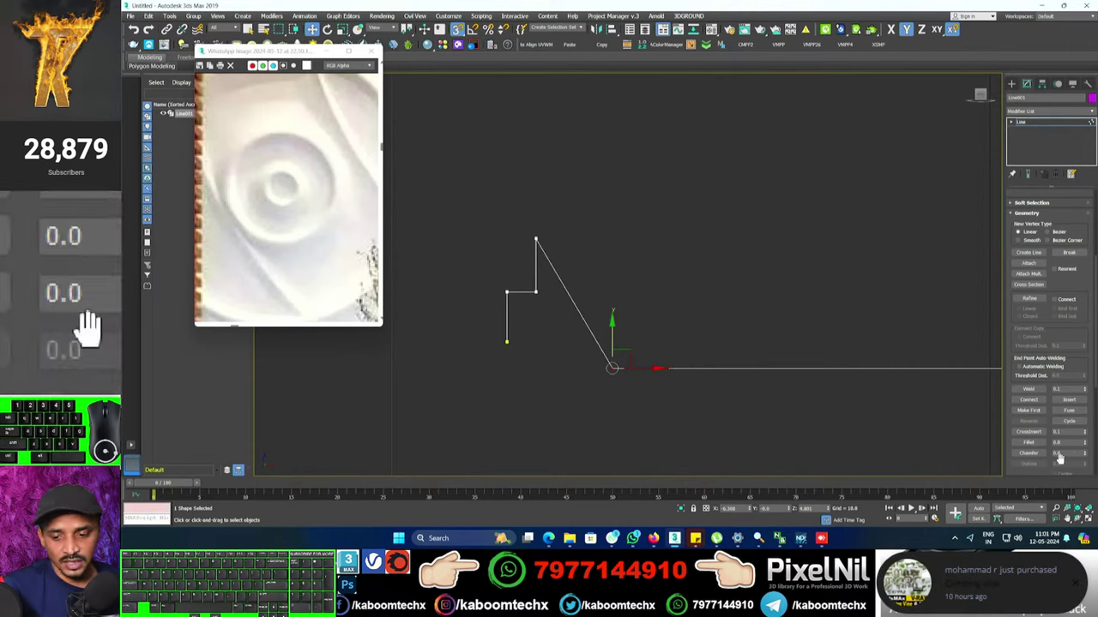
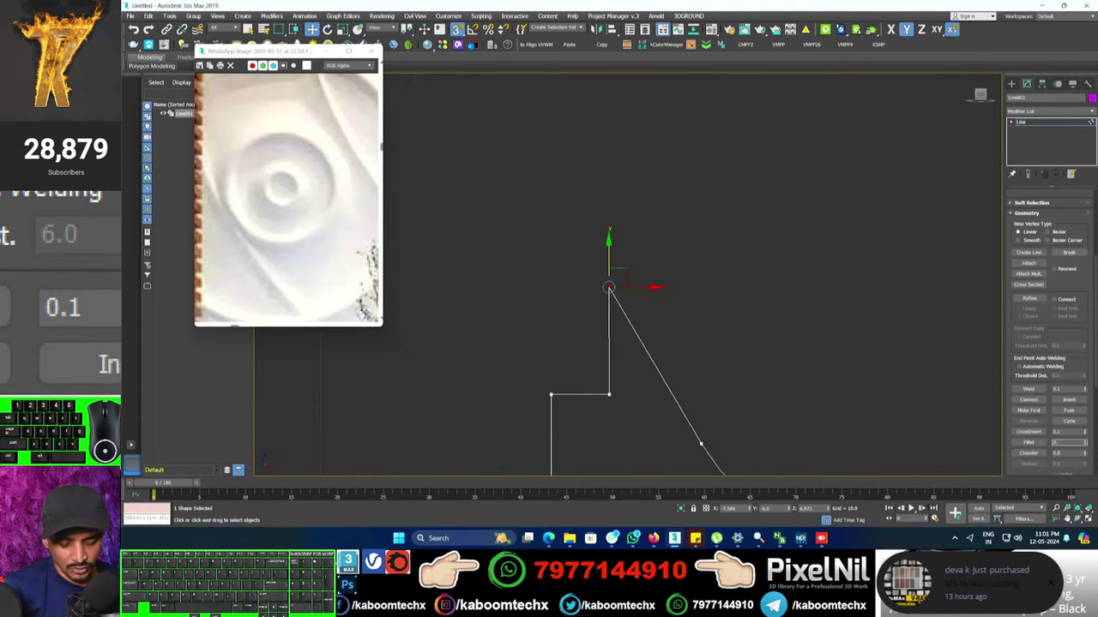
{"action": "key", "text": "KP_Enter"}
{"action": "key", "text": "ctrl+z"}
{"action": "middle_click", "coordinate": [71, 350]}
{"action": "key", "text": "ctrl+z"}
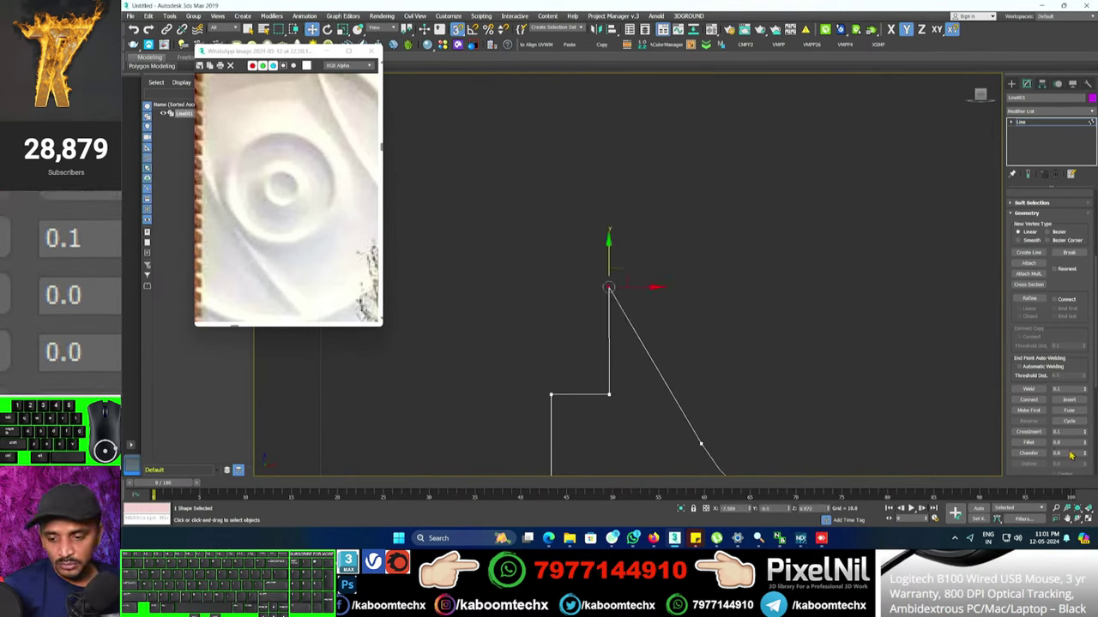
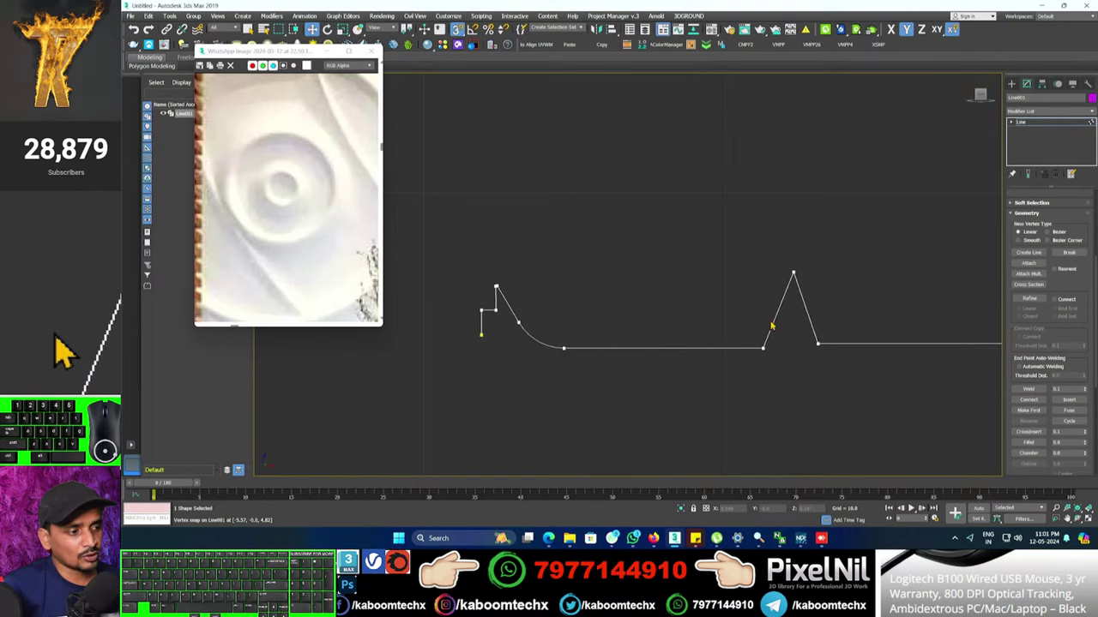
Fillet the base corners of the first two ridges, leaving their tips sharp.
{"action": "left_click", "coordinate": [71, 350]}
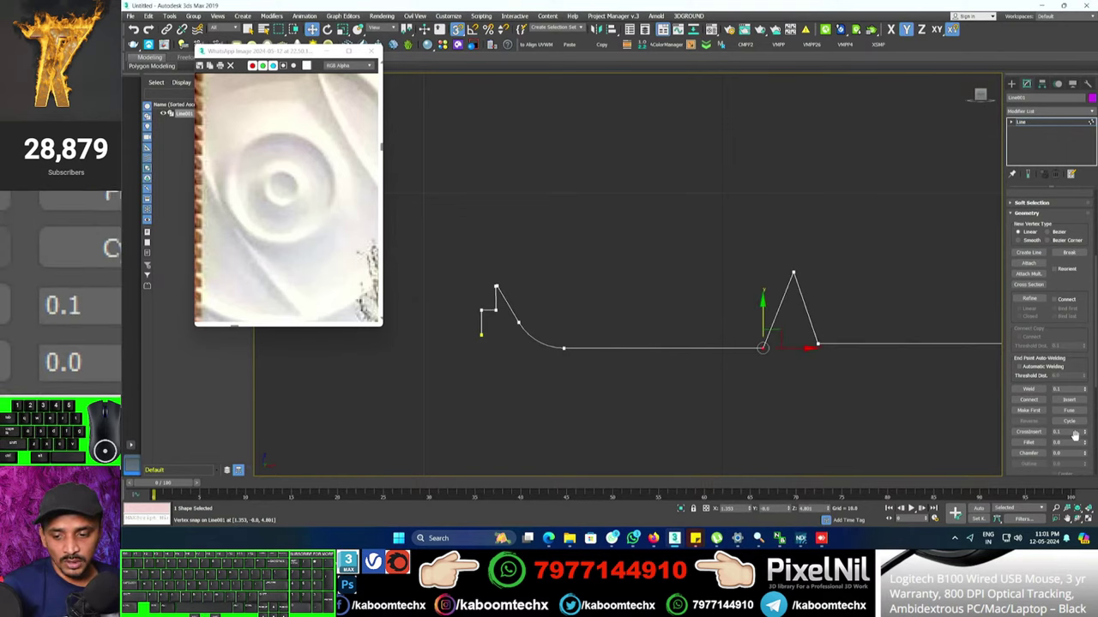
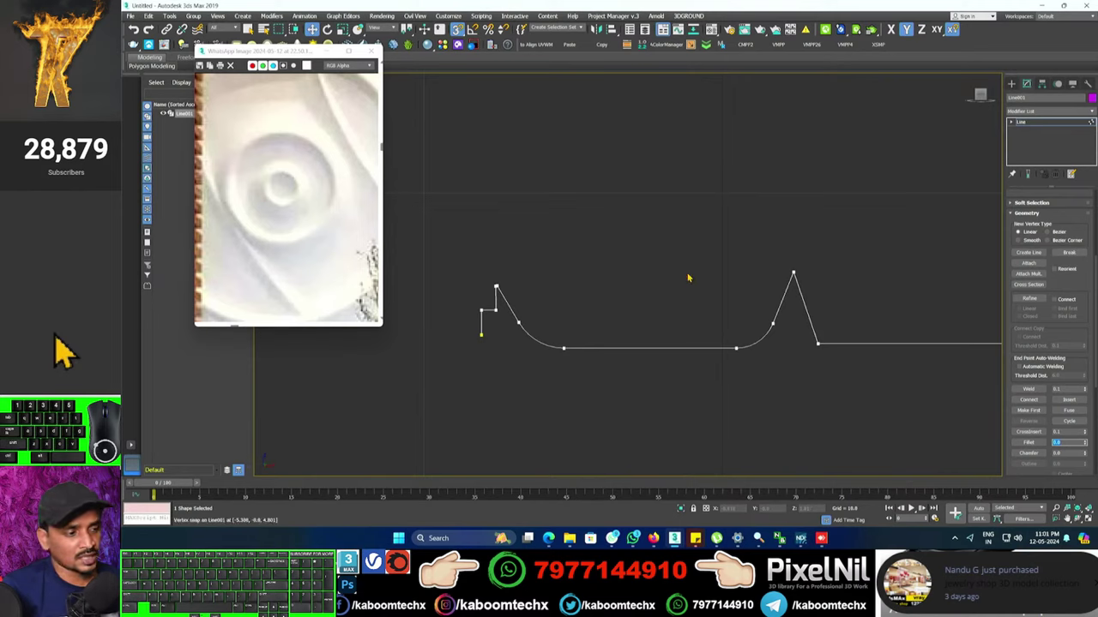
{"action": "left_click", "coordinate": [72, 350]}
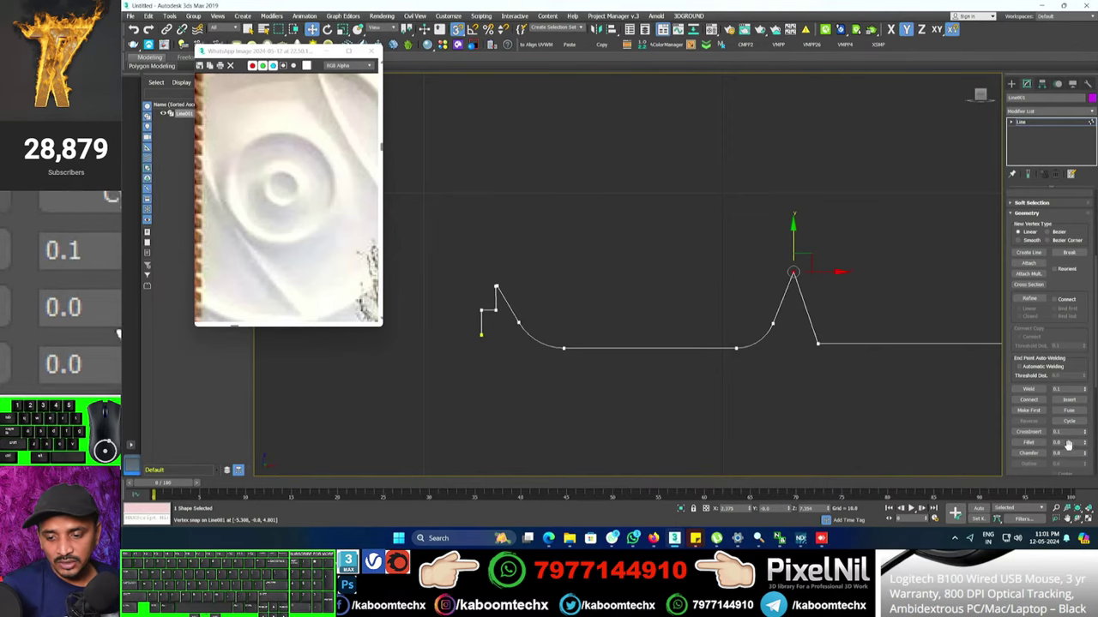
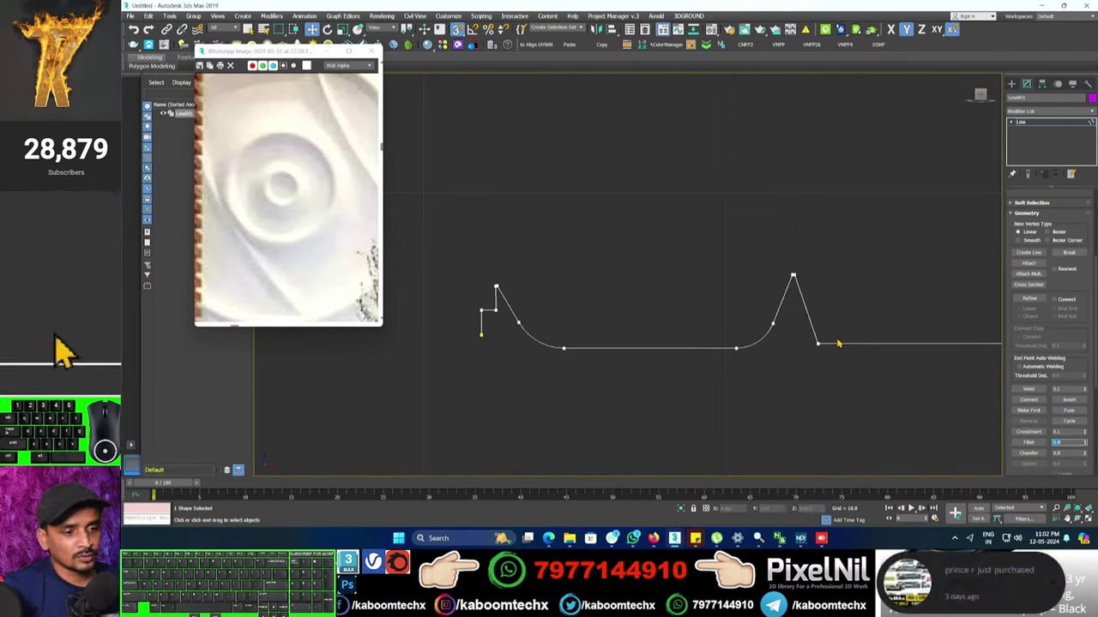
{"action": "left_click", "coordinate": [71, 350]}
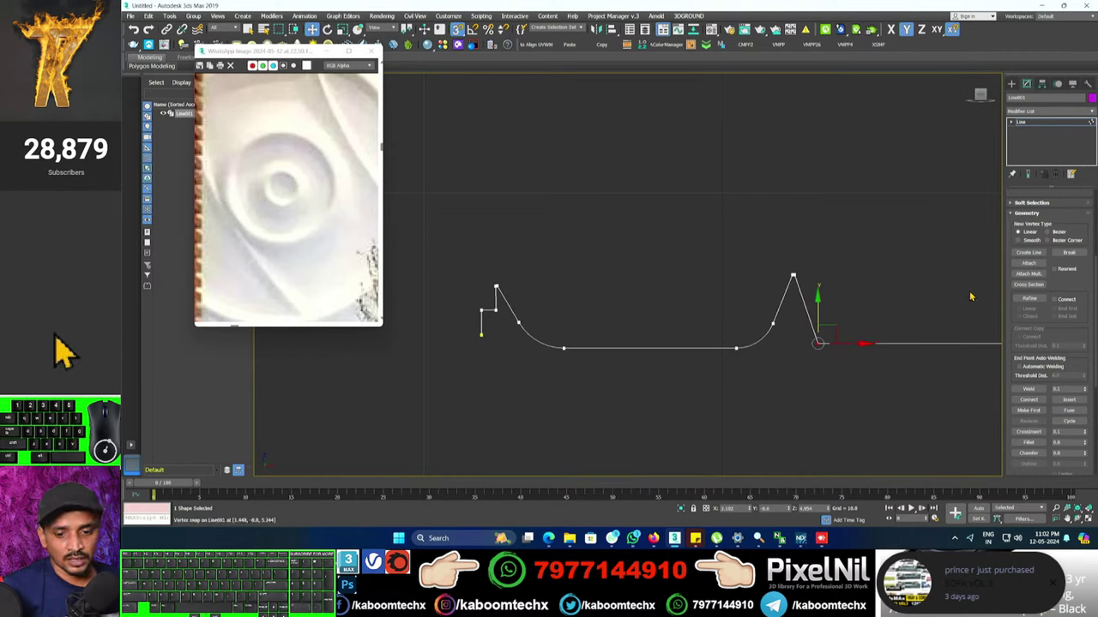
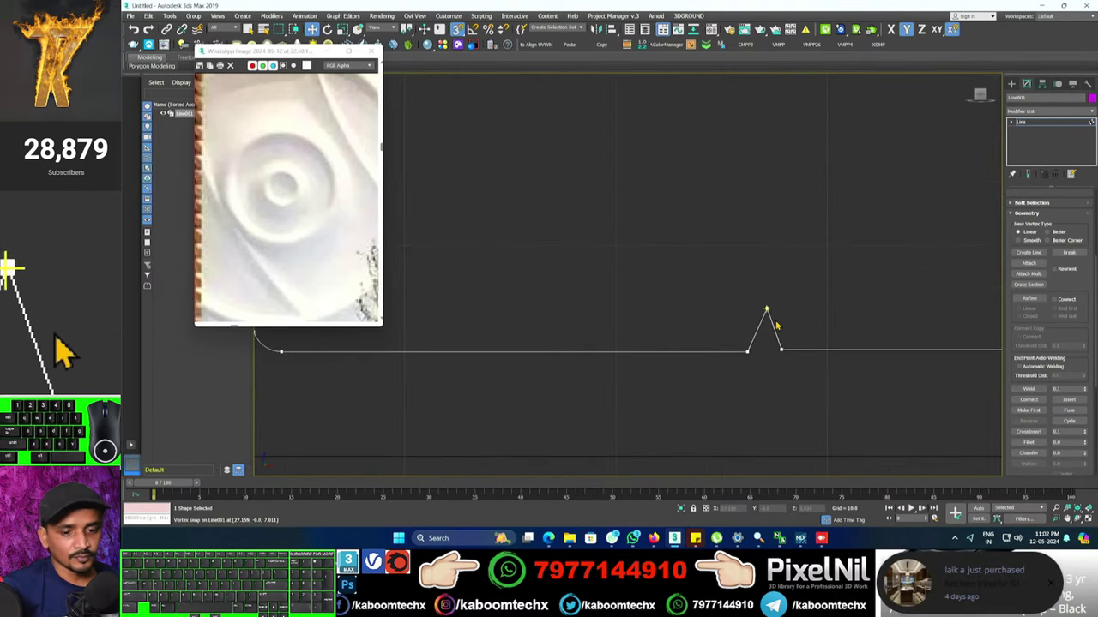
{"action": "left_click", "coordinate": [72, 350]}
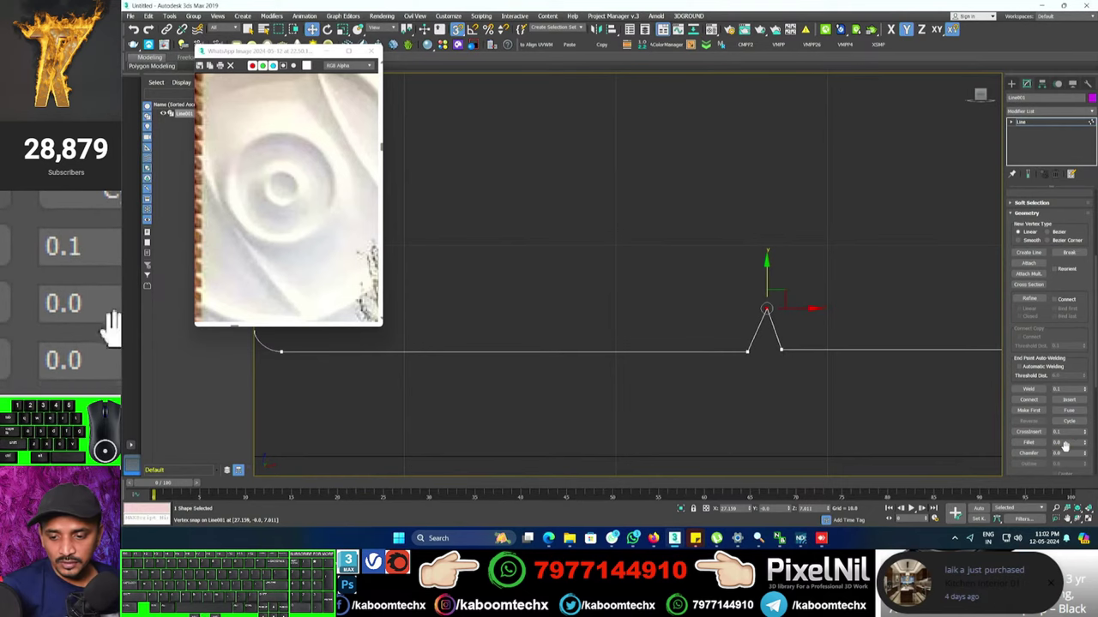
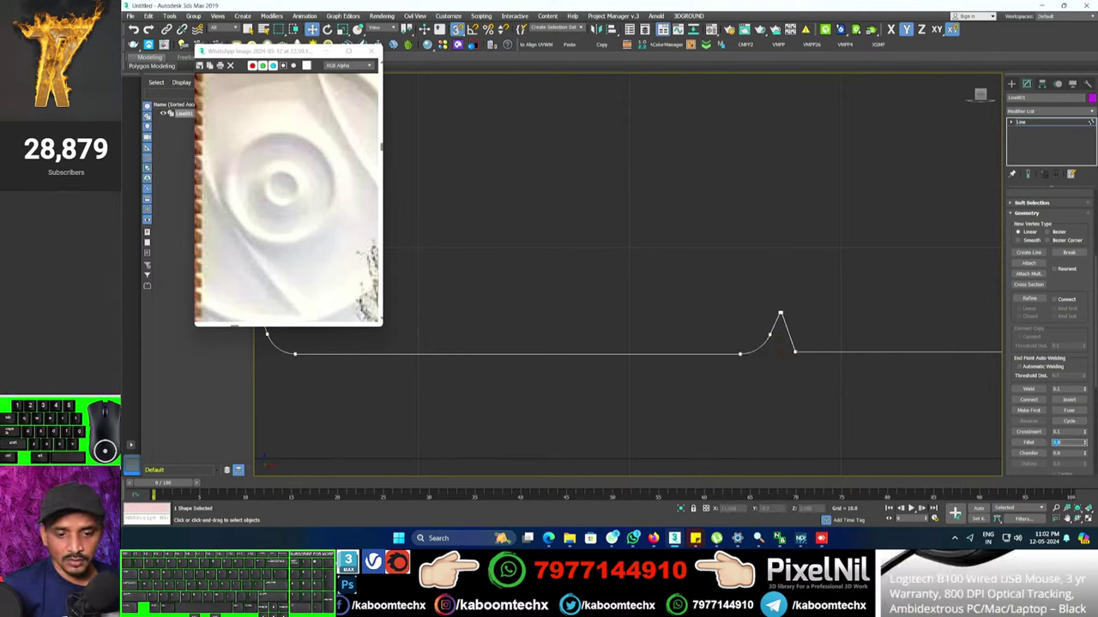
{"action": "left_click", "coordinate": [71, 349]}
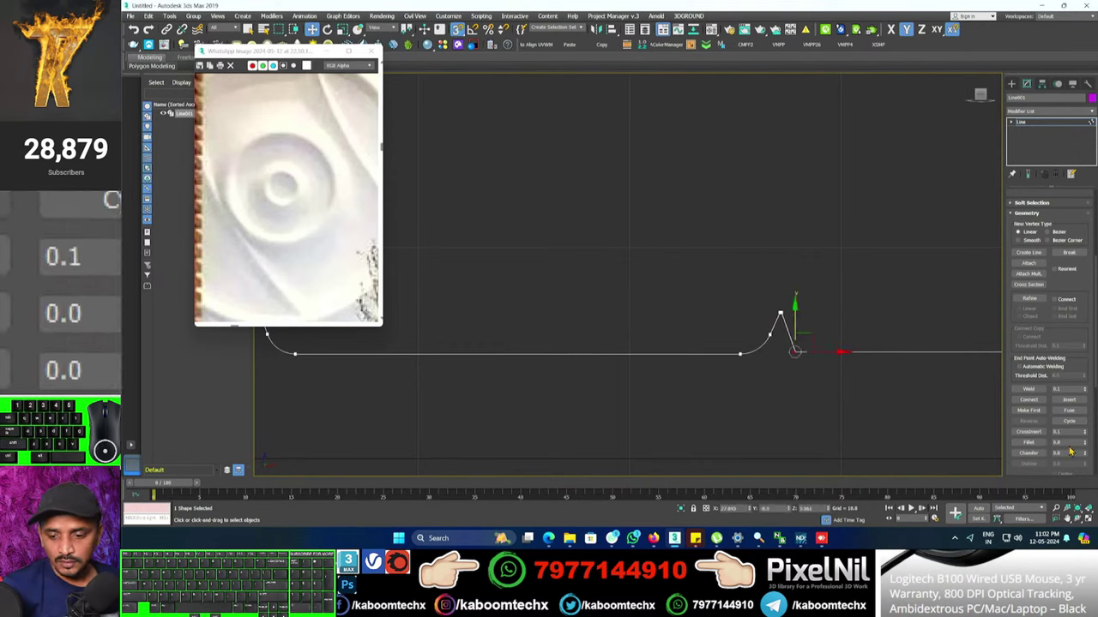
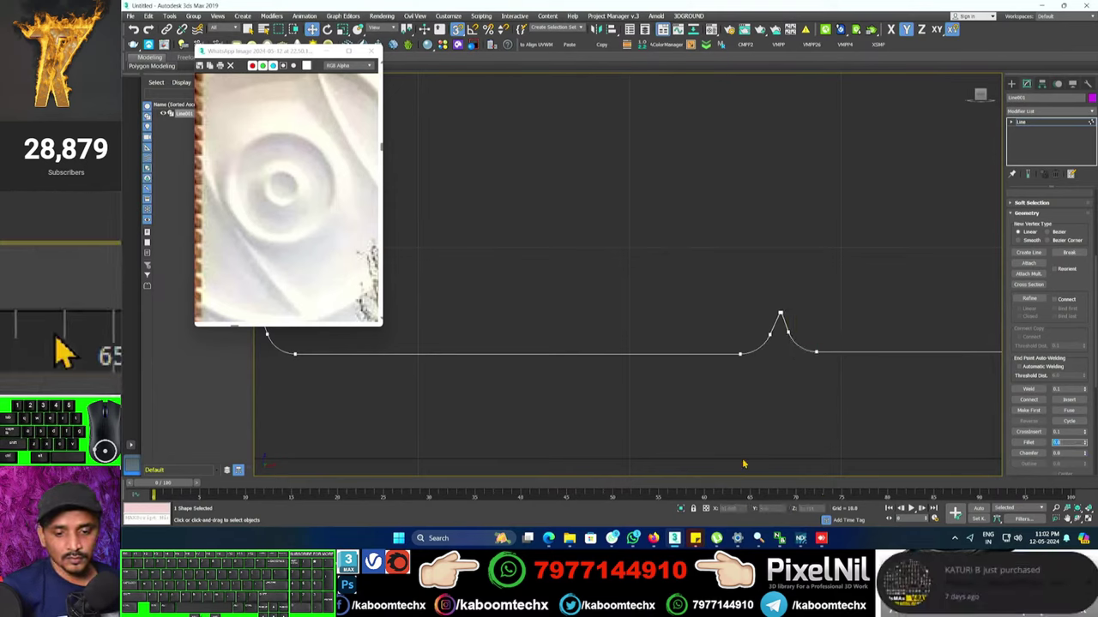
Fillet the base corner of the next ridge so the profile carries a row of smooth ridges.
{"action": "middle_click", "coordinate": [71, 350]}
{"action": "middle_click", "coordinate": [71, 350]}
{"action": "middle_click", "coordinate": [71, 350]}
{"action": "middle_click", "coordinate": [71, 350]}
{"action": "left_click", "coordinate": [71, 350]}
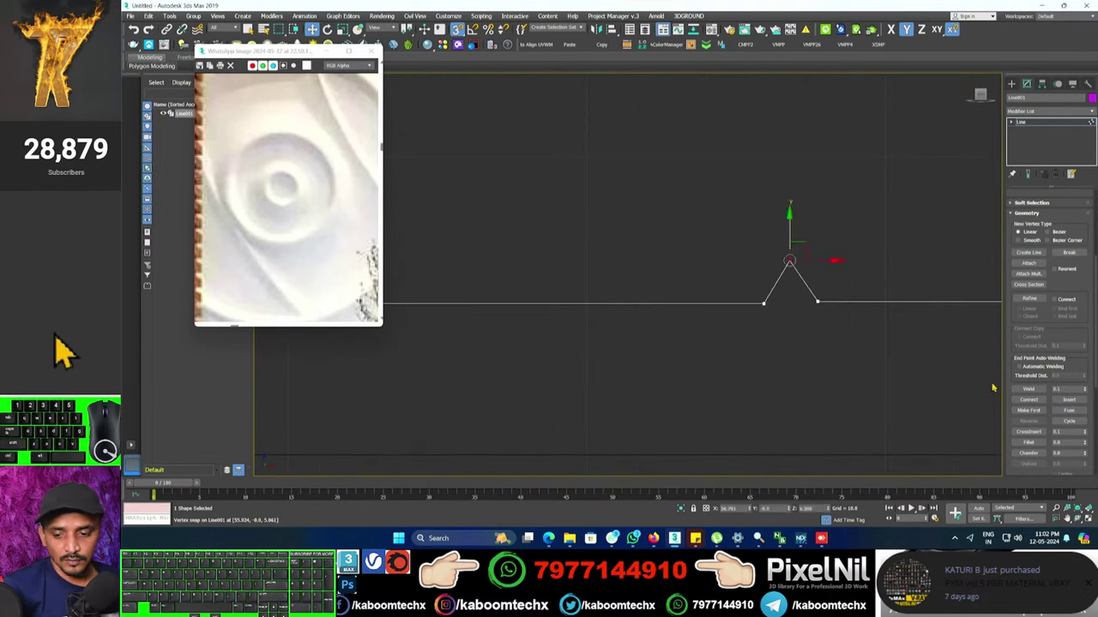
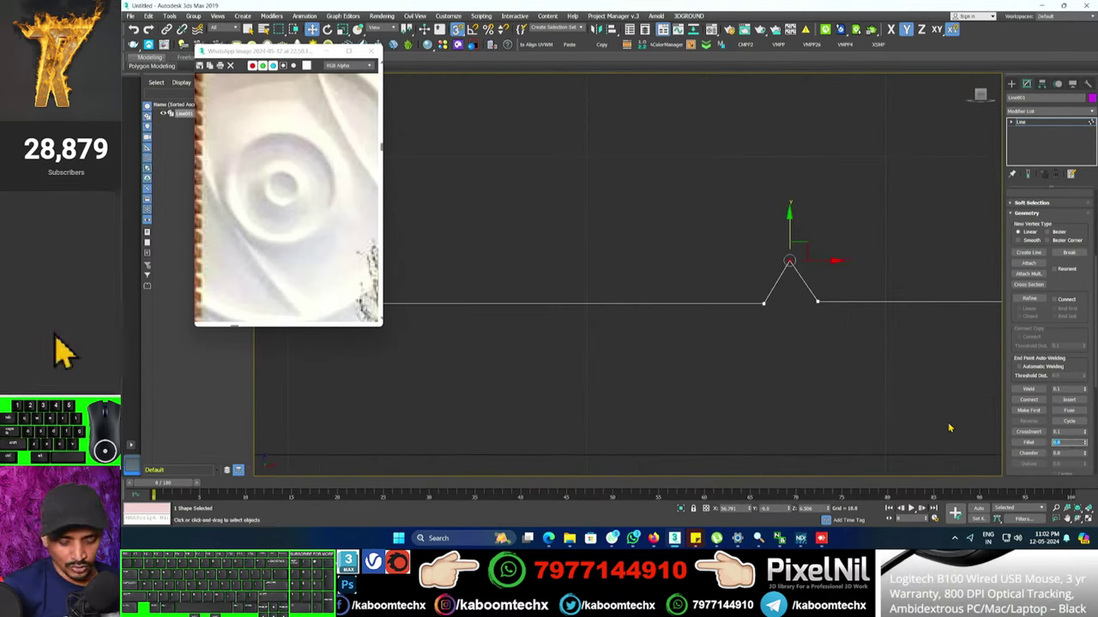
{"action": "key", "text": "Down"}
{"action": "key", "text": "Right"}
{"action": "left_click", "coordinate": [71, 350]}
{"action": "left_click", "coordinate": [62, 350]}
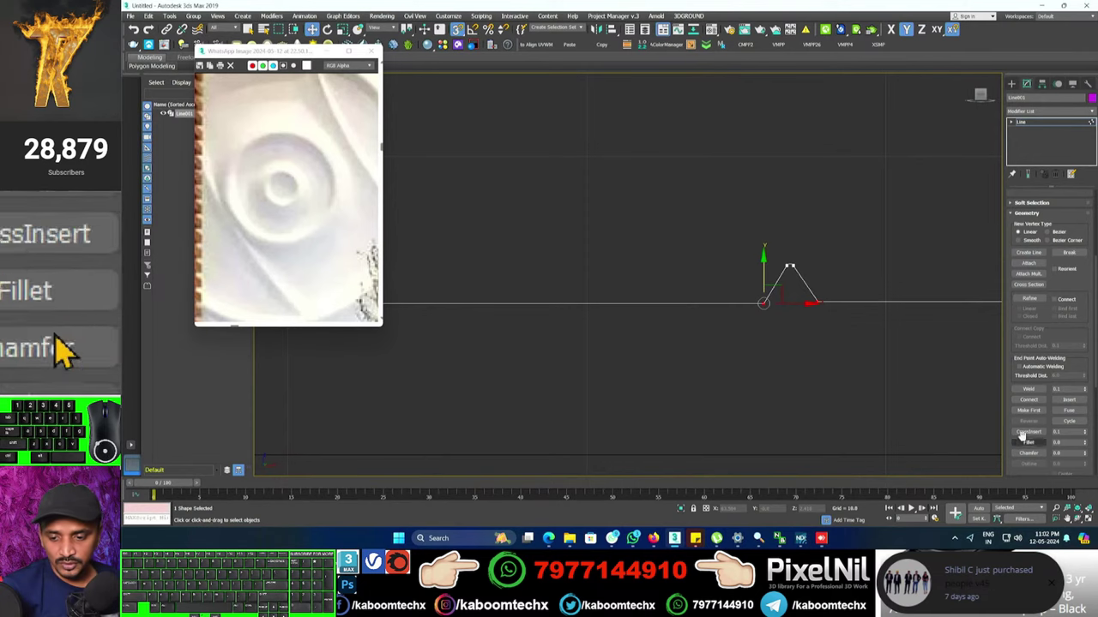
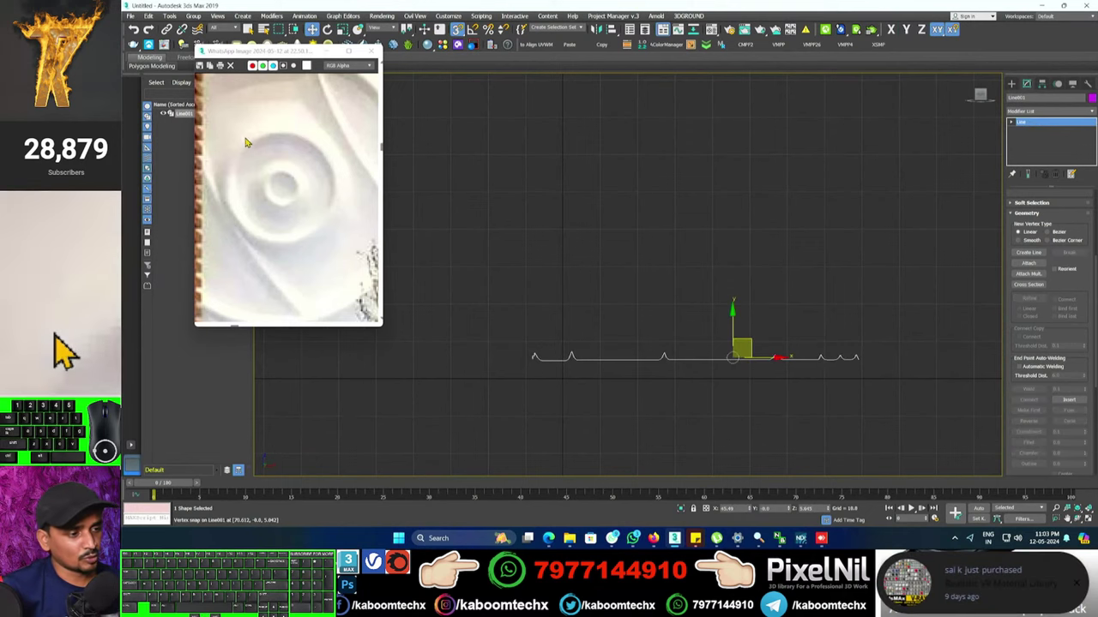
Reframe and orbit to see the finished profile line in perspective.
{"action": "middle_click", "coordinate": [71, 349]}
{"action": "middle_click", "coordinate": [72, 350]}
{"action": "middle_click", "coordinate": [71, 350]}
{"action": "middle_click", "coordinate": [63, 350]}
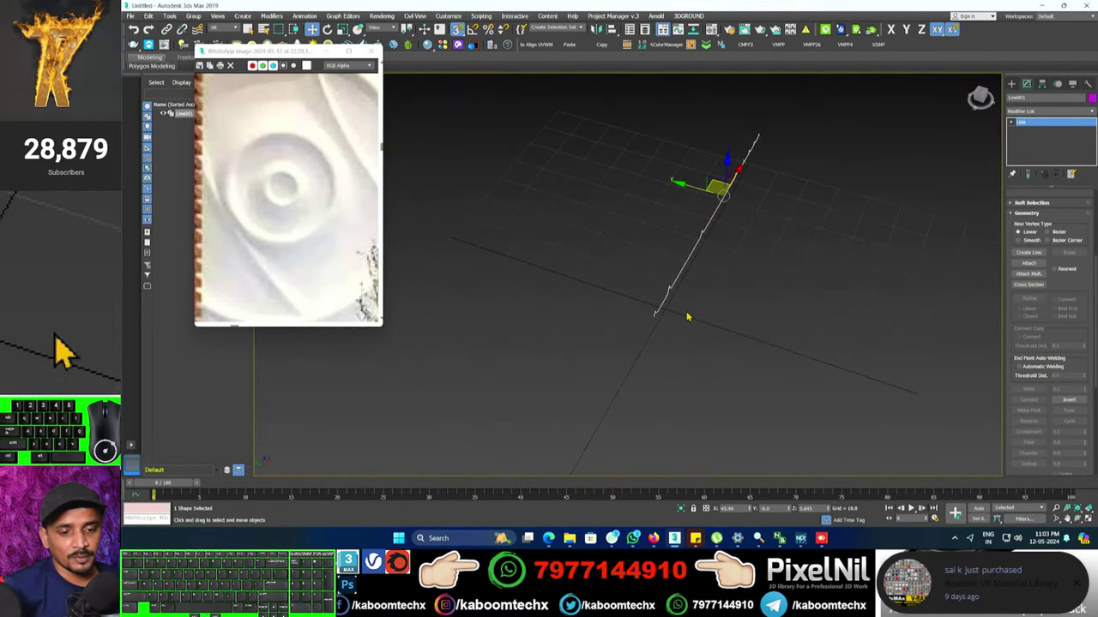
{"action": "left_click_drag", "start_coordinate": [71, 350], "coordinate": [71, 350]}
Apply a Lathe modifier to the Line to spin it into a ringed disc.
{"action": "left_click", "coordinate": [71, 350]}
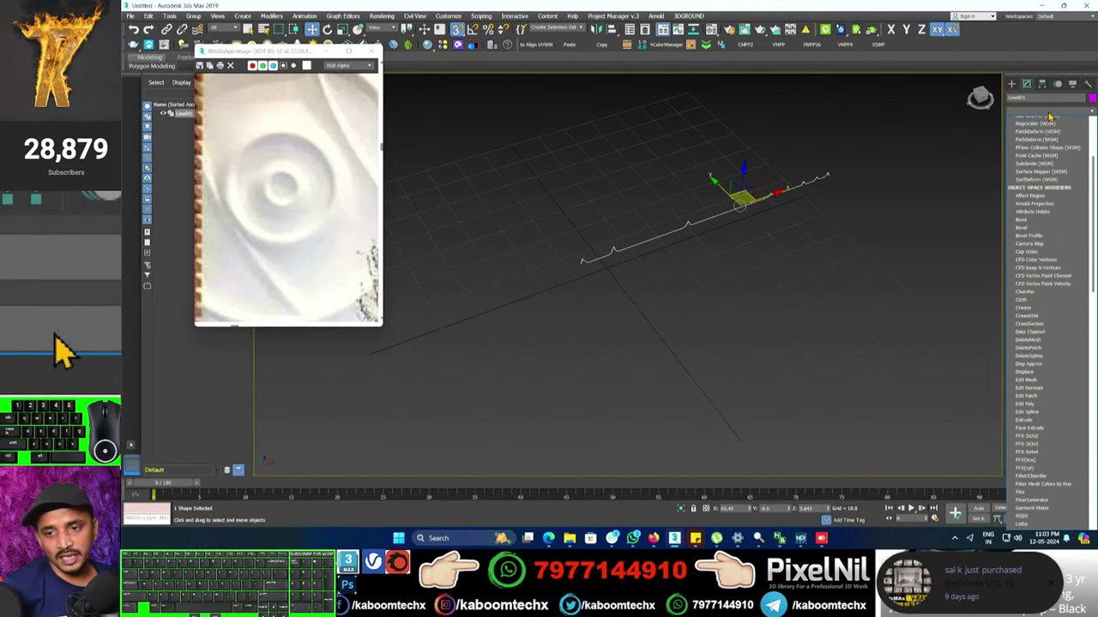
{"action": "middle_click", "coordinate": [71, 350]}
{"action": "middle_click", "coordinate": [71, 350]}
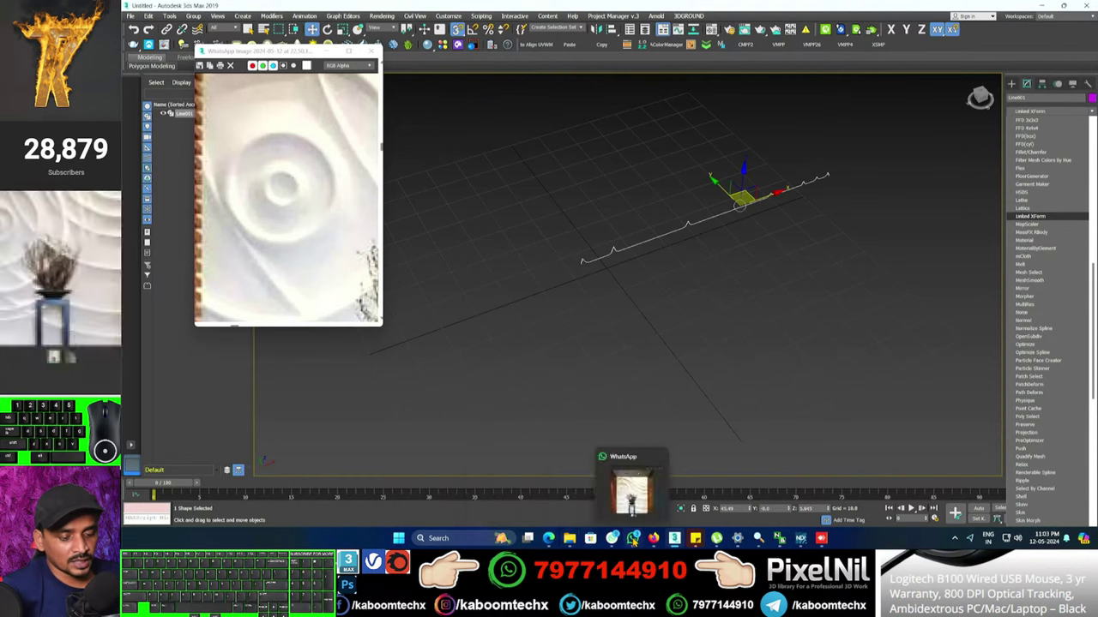
{"action": "left_click", "coordinate": [71, 350]}
{"action": "left_click", "coordinate": [71, 350]}
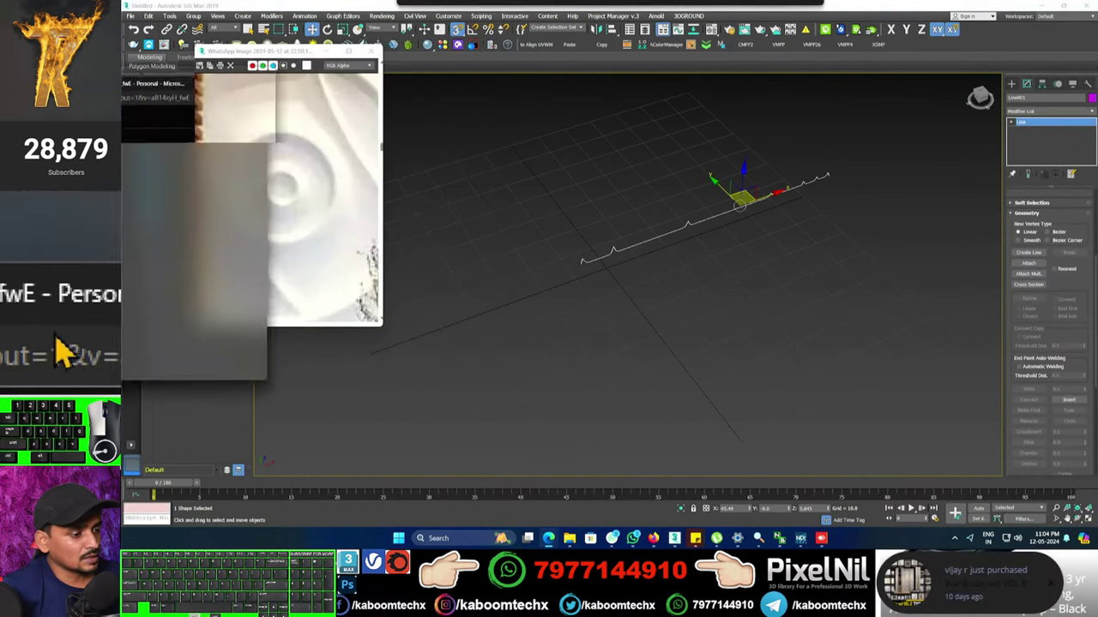
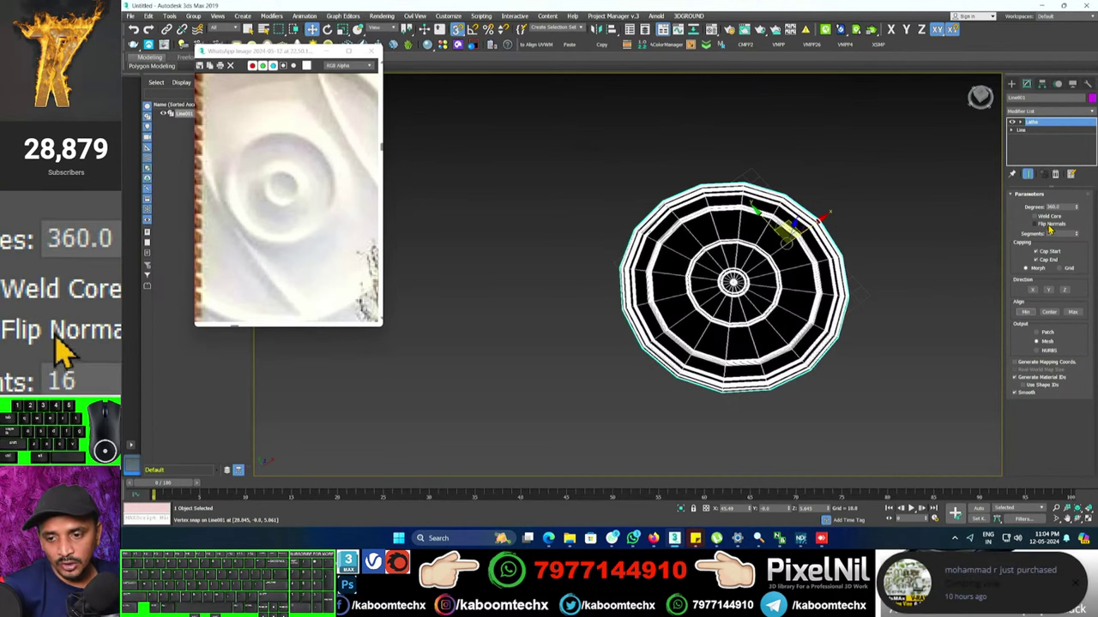
Flip the Lathe normals and raise its segment count for smoother rings.
{"action": "left_click", "coordinate": [71, 350]}
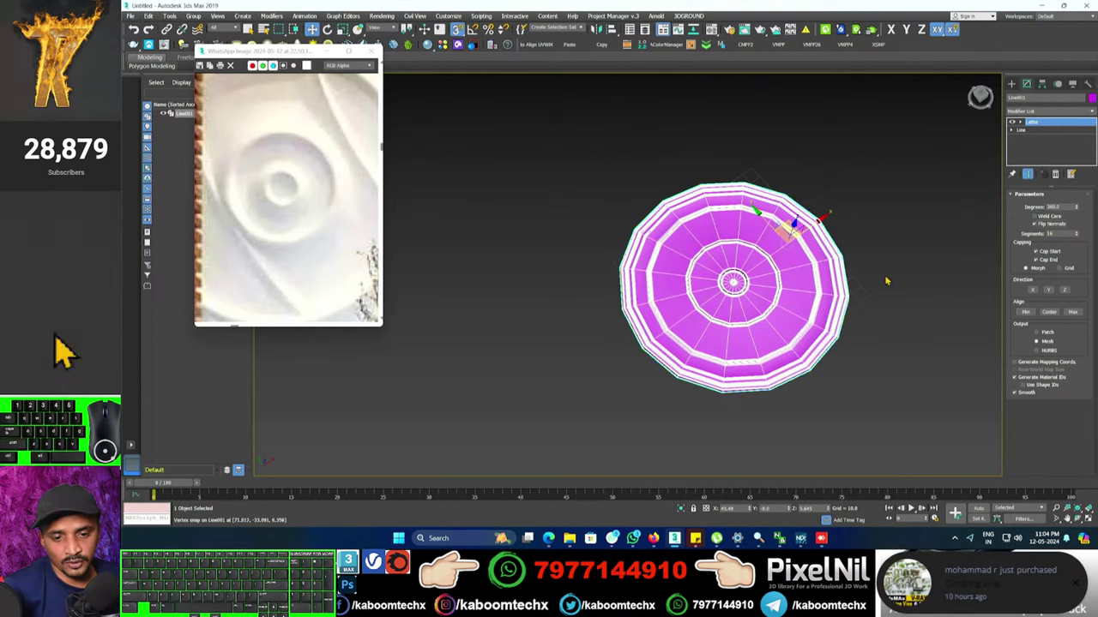
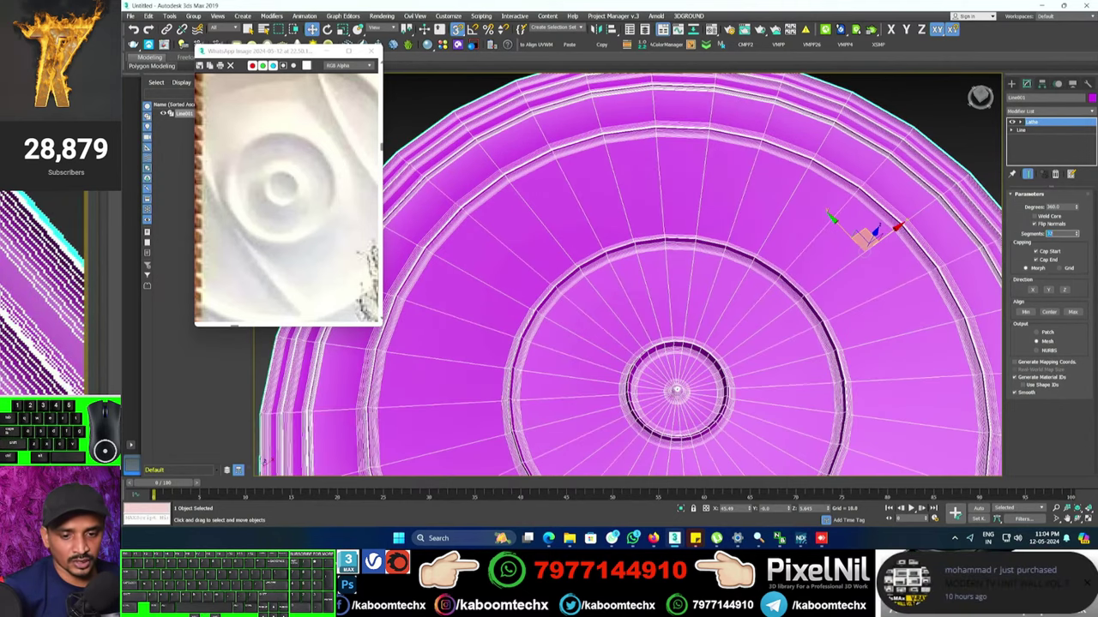
{"action": "key", "text": "Return"}
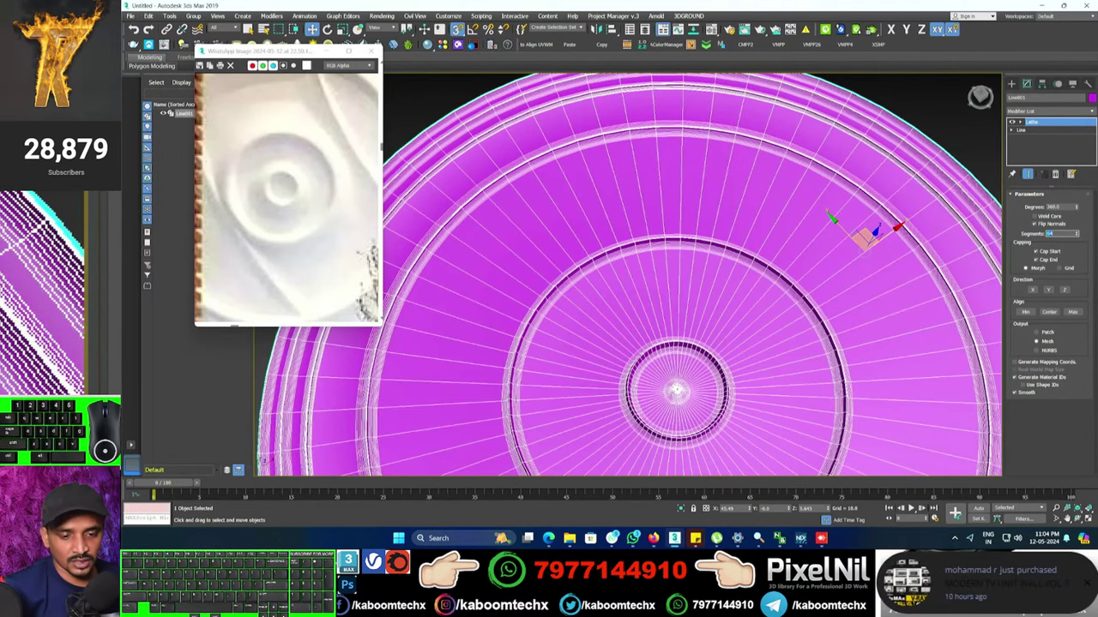
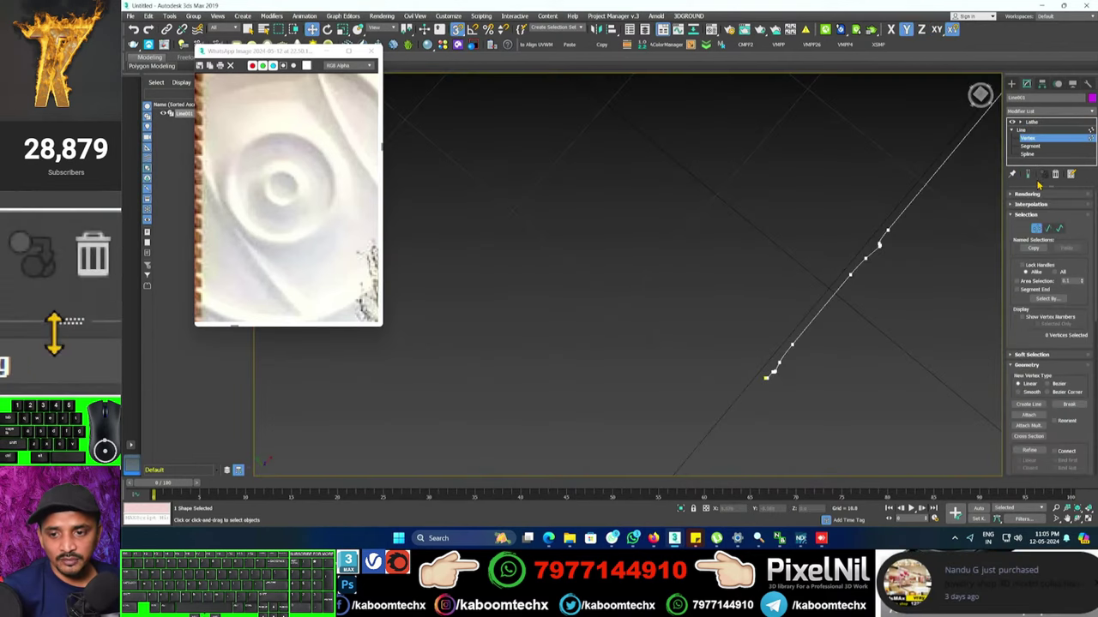
Turn on Show End Result and view the disc from the top, zoomed on its centre.
{"action": "left_click", "coordinate": [71, 350]}
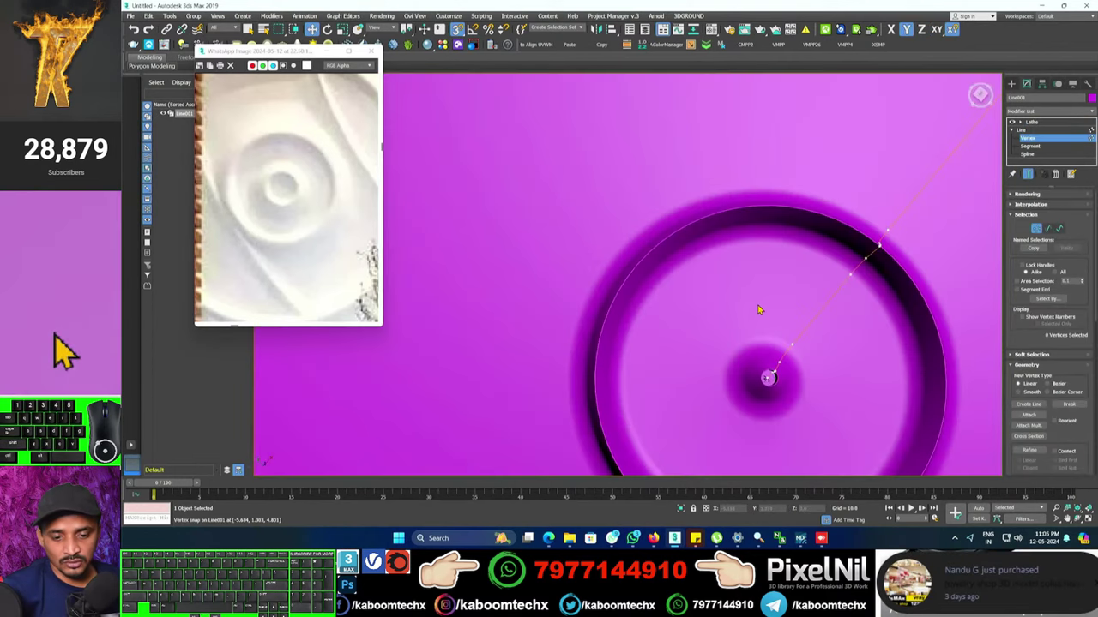
{"action": "key", "text": "z"}
{"action": "middle_click", "coordinate": [72, 350]}
{"action": "scroll", "scroll_direction": "up", "scroll_amount": 3}
{"action": "middle_click", "coordinate": [71, 350]}
{"action": "middle_click", "coordinate": [72, 350]}
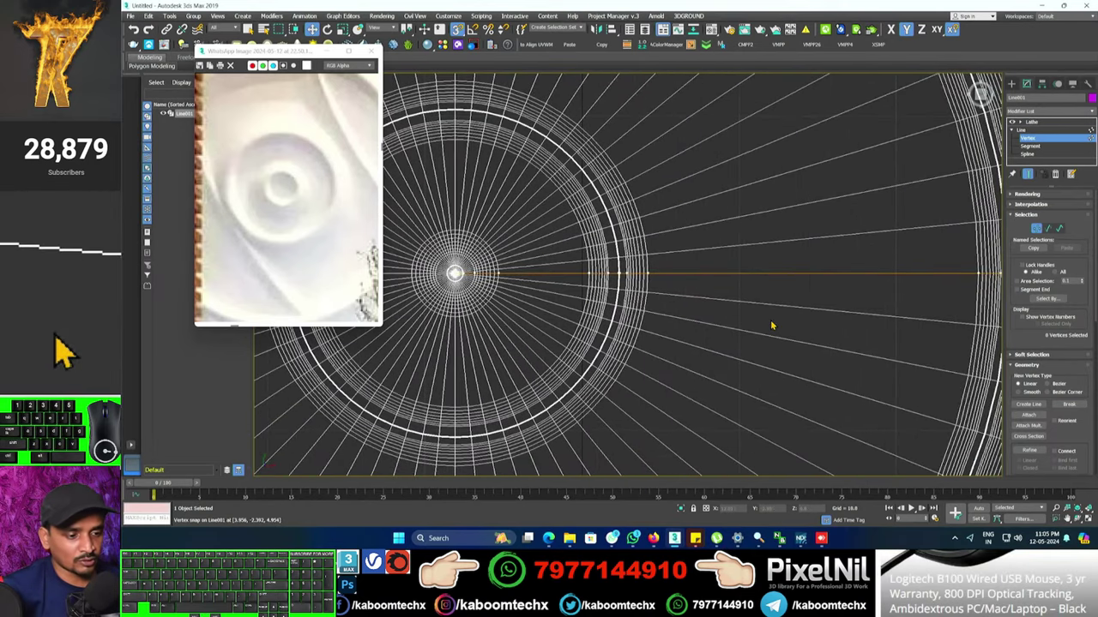
{"action": "middle_click", "coordinate": [71, 350]}
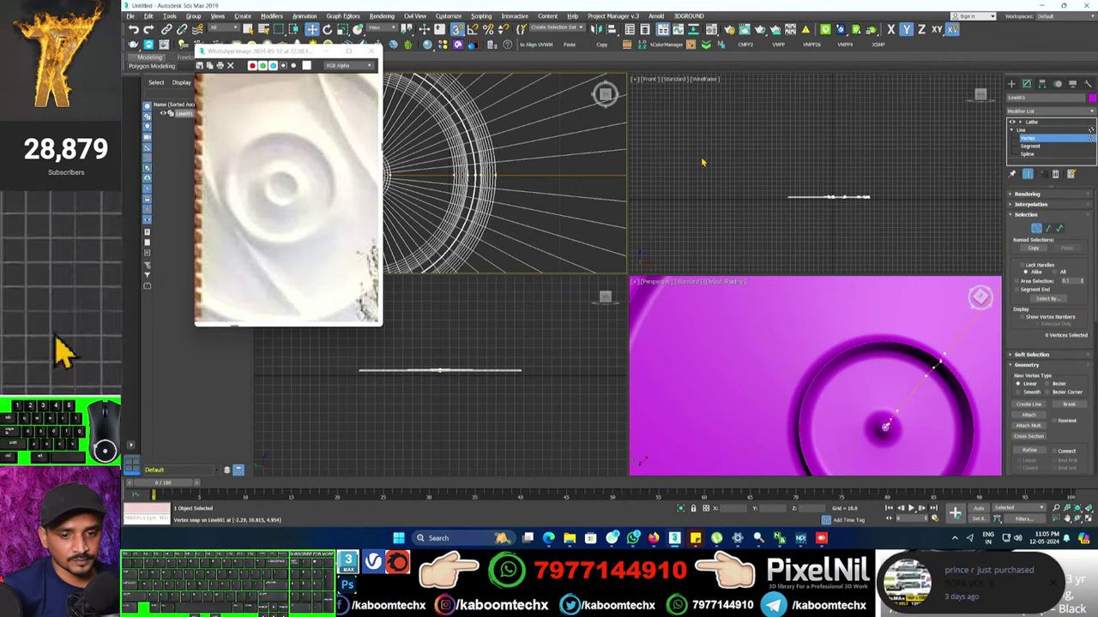
Pan the four-viewport layout so each pane frames the disc's centre rings.
{"action": "middle_click", "coordinate": [53, 328]}
{"action": "middle_click", "coordinate": [71, 350]}
{"action": "middle_click", "coordinate": [72, 350]}
{"action": "middle_click", "coordinate": [71, 350]}
{"action": "middle_click", "coordinate": [71, 350]}
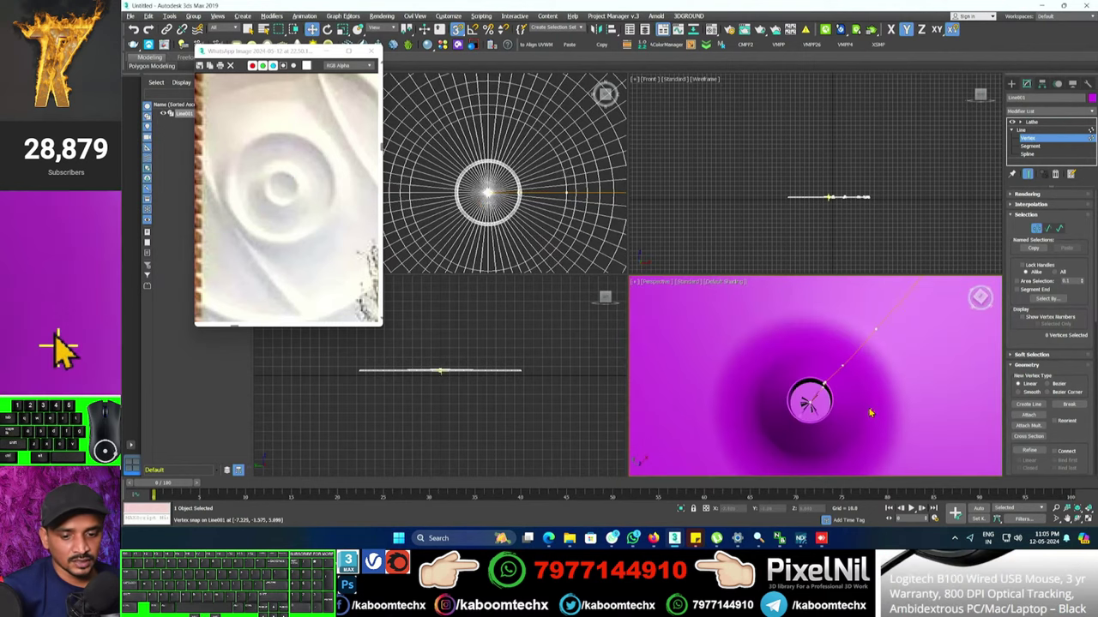
{"action": "middle_click", "coordinate": [71, 350]}
{"action": "middle_click", "coordinate": [71, 350]}
{"action": "middle_click", "coordinate": [71, 350]}
{"action": "left_click_drag", "start_coordinate": [71, 350], "coordinate": [71, 350]}
{"action": "middle_click", "coordinate": [71, 350]}
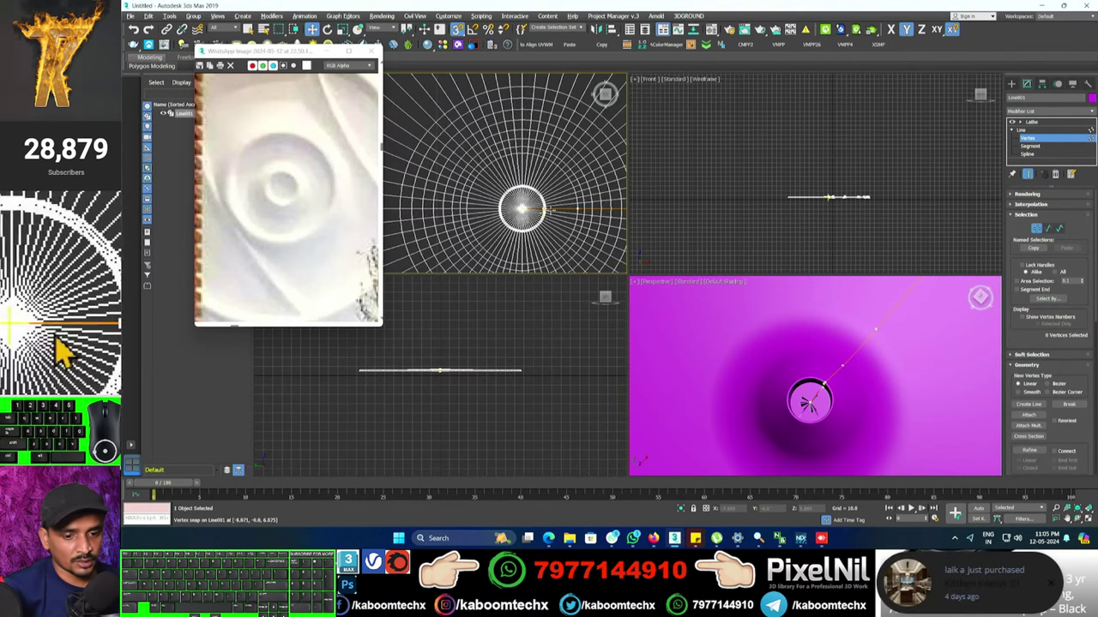
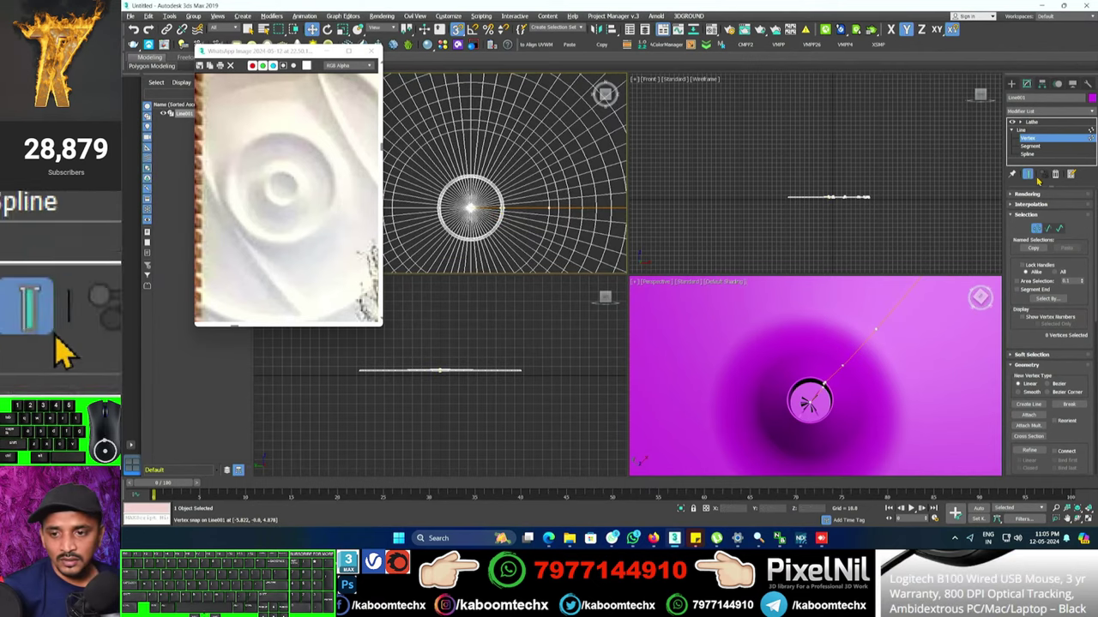
At the Line's Vertex level, select the outer profile vertices and move them outward along X.
{"action": "left_click", "coordinate": [71, 350]}
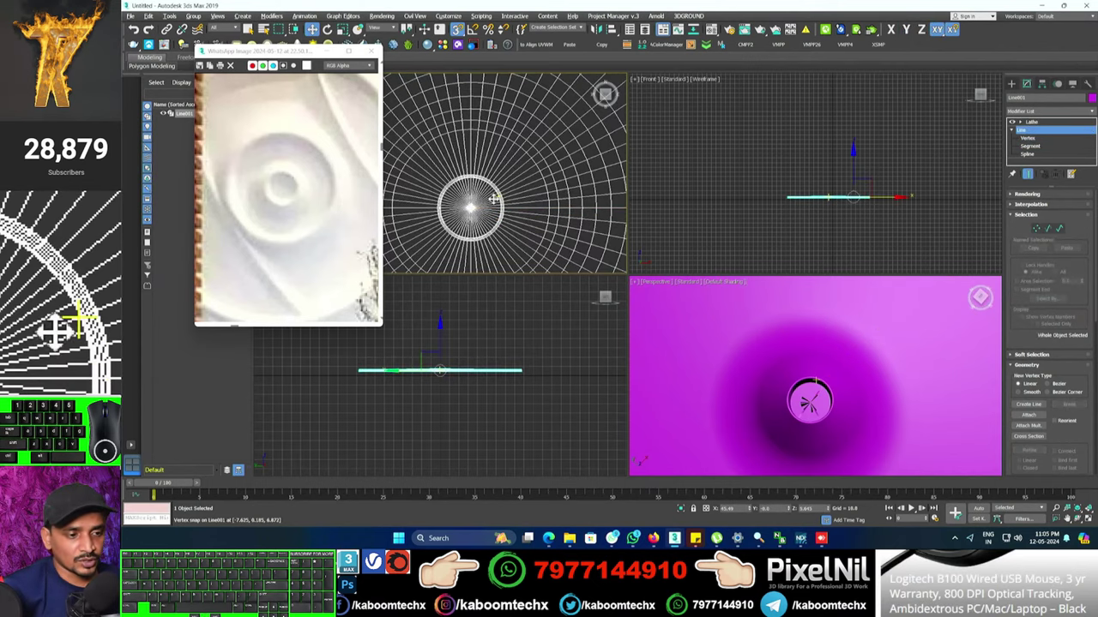
{"action": "left_click", "coordinate": [71, 350]}
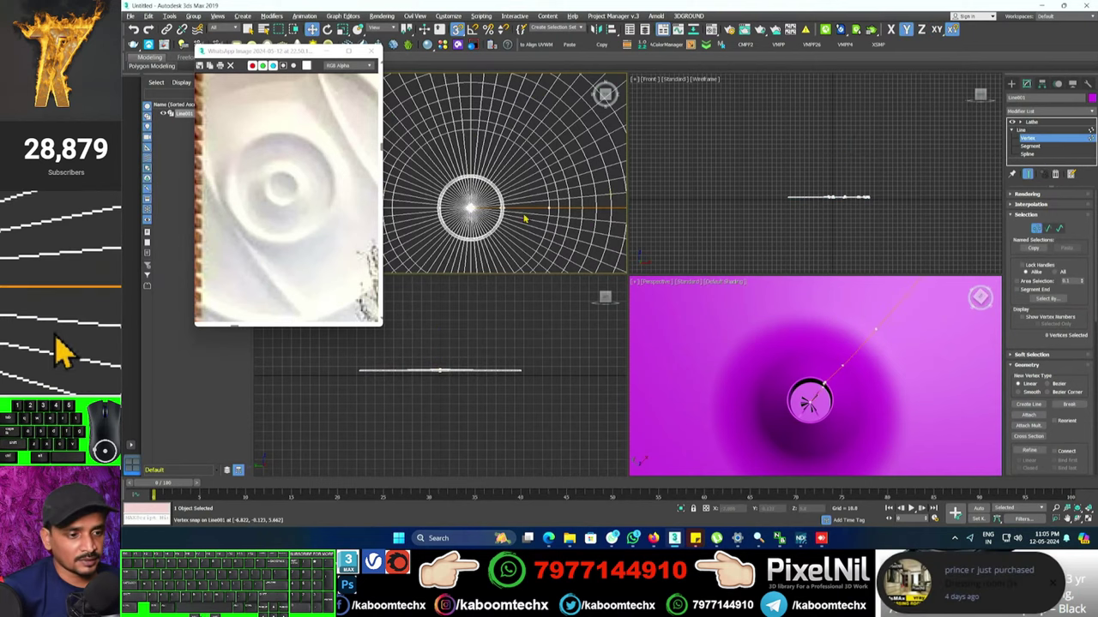
{"action": "left_click", "coordinate": [72, 350]}
{"action": "left_click", "coordinate": [72, 350]}
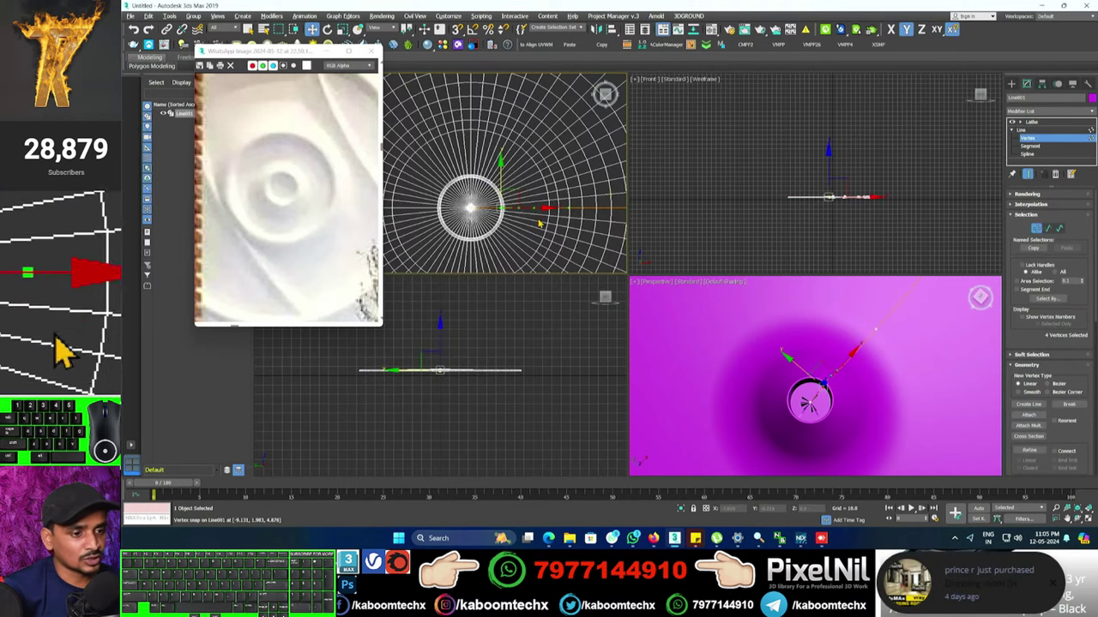
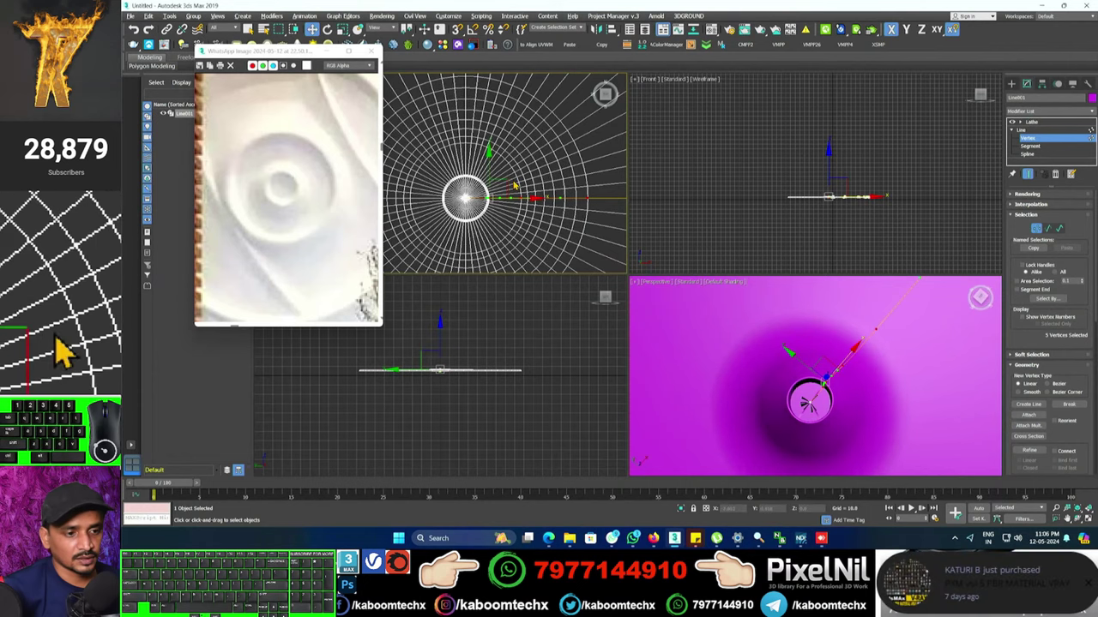
{"action": "left_click_drag", "start_coordinate": [69, 268], "coordinate": [49, 231]}
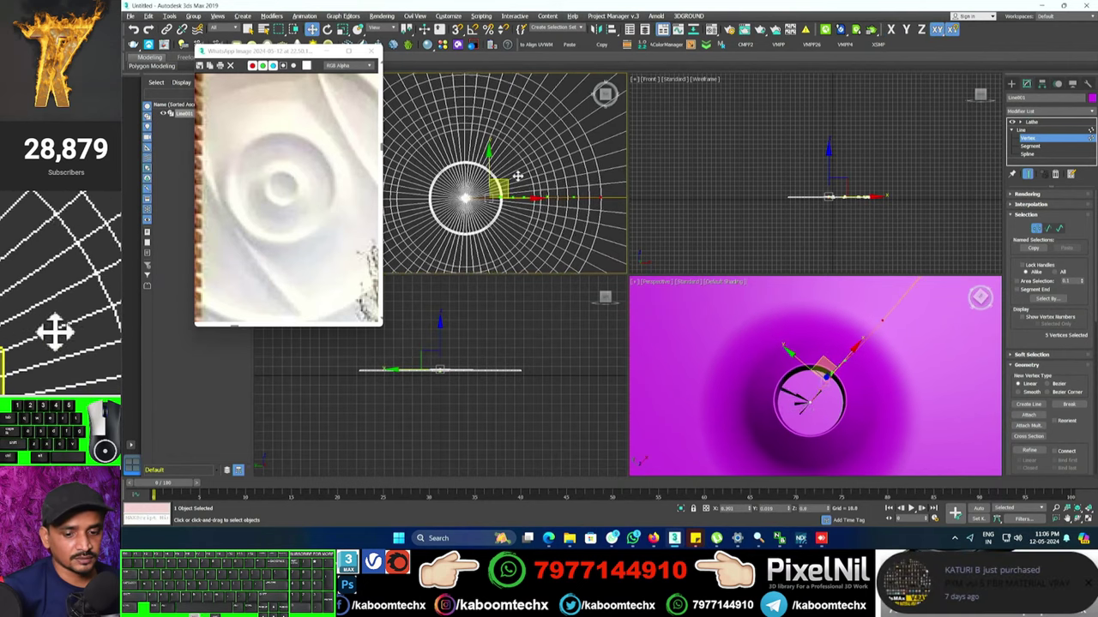
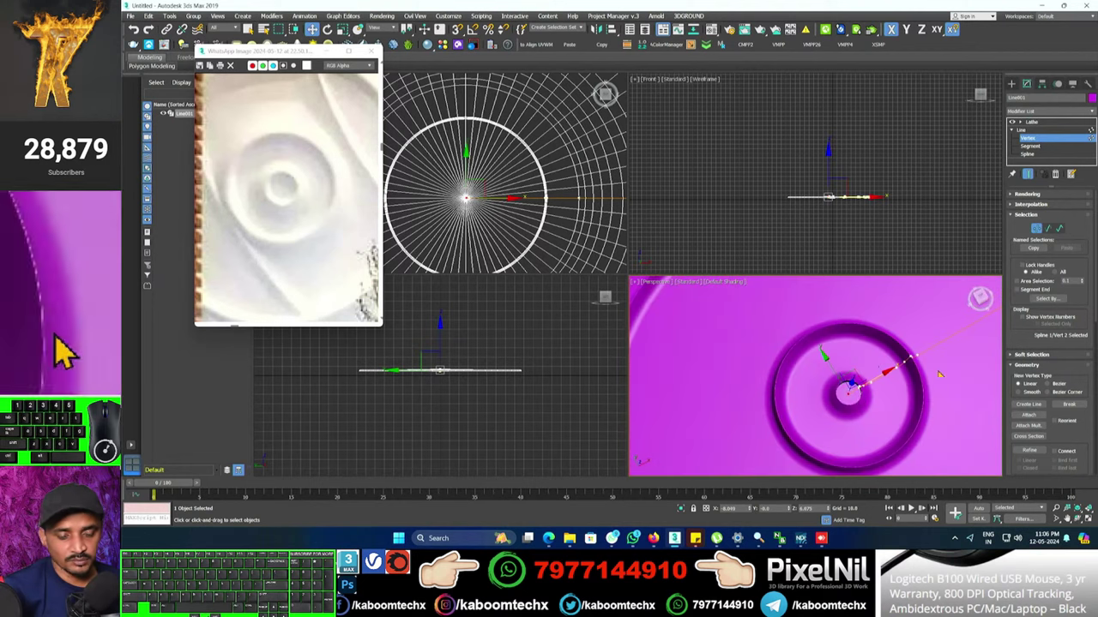
Select a ridge-peak profile vertex and pan along the spline to inspect the ring profile.
{"action": "middle_click", "coordinate": [63, 350]}
{"action": "middle_click", "coordinate": [71, 349]}
{"action": "middle_click", "coordinate": [72, 350]}
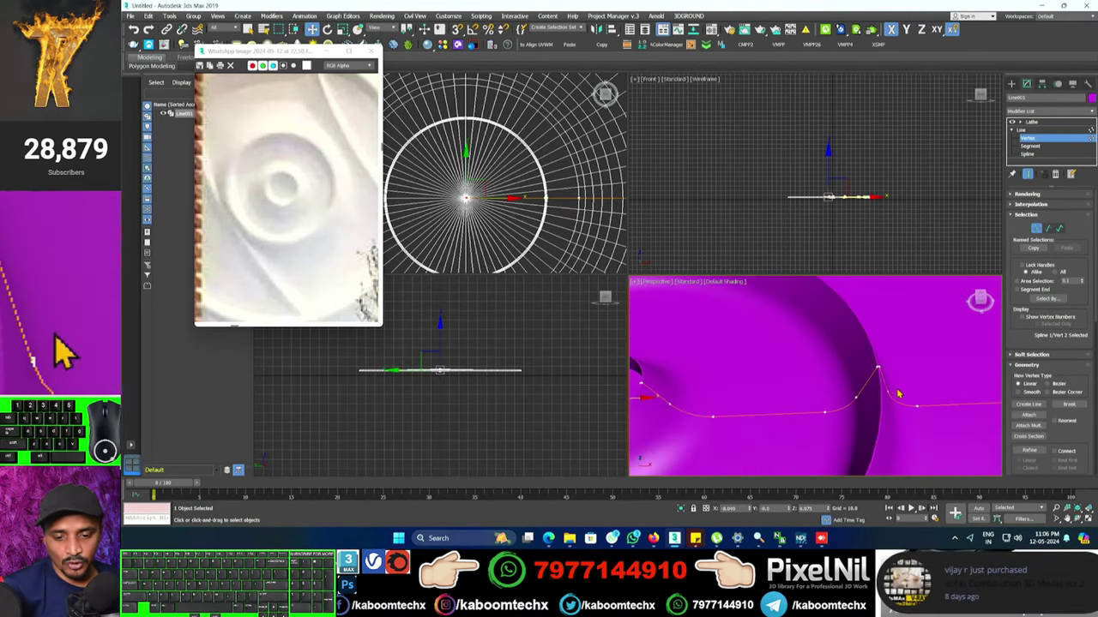
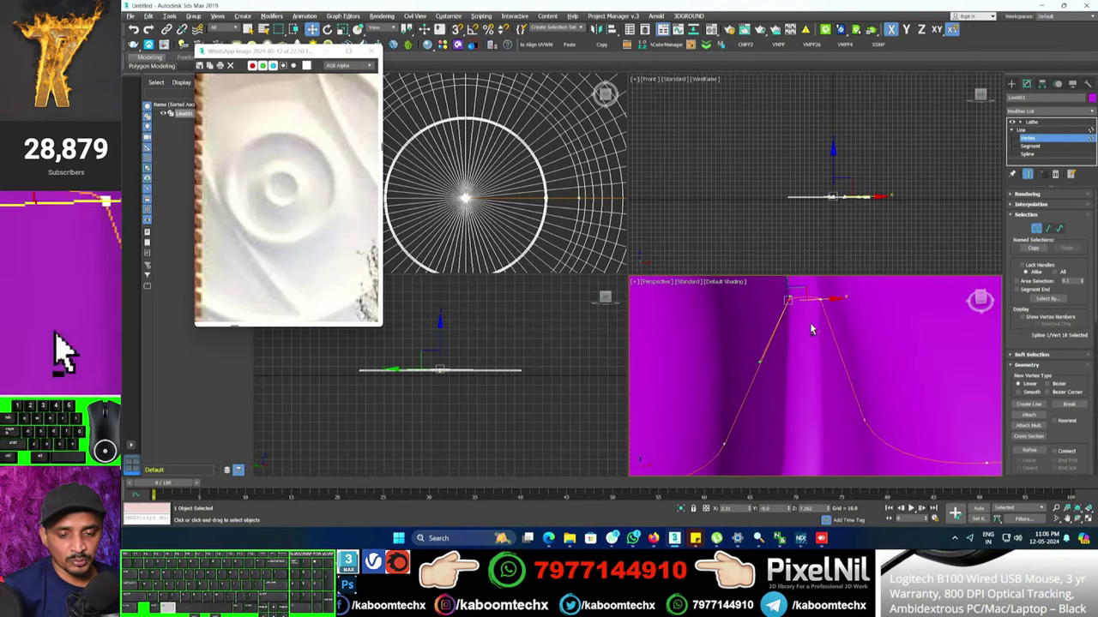
{"action": "left_click", "coordinate": [71, 350]}
{"action": "middle_click", "coordinate": [71, 349]}
{"action": "middle_click", "coordinate": [71, 350]}
{"action": "middle_click", "coordinate": [71, 350]}
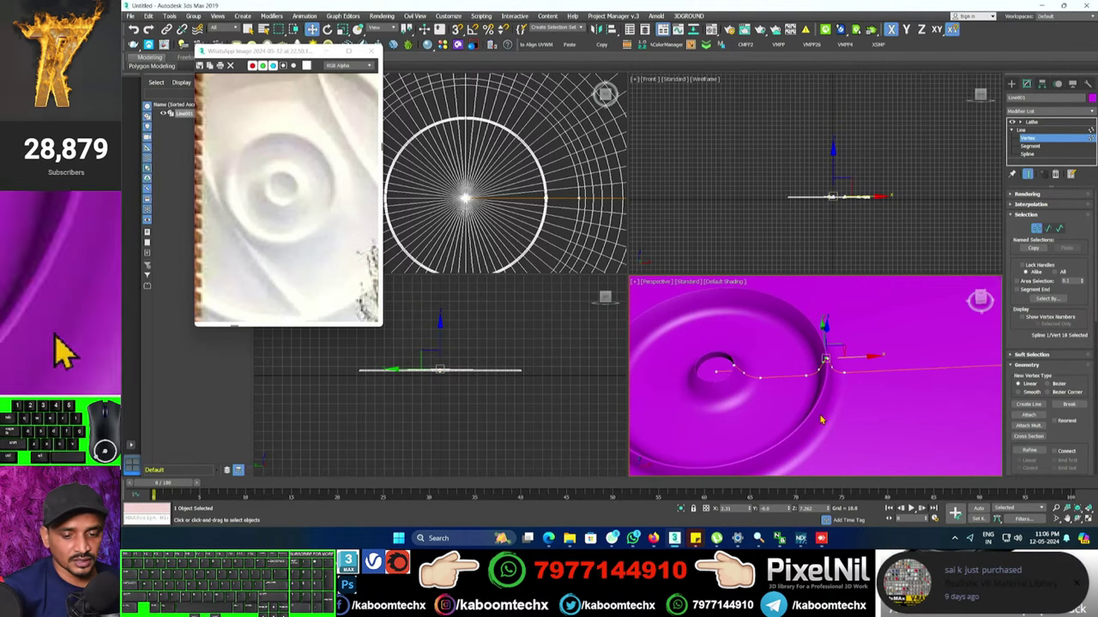
{"action": "middle_click", "coordinate": [71, 350]}
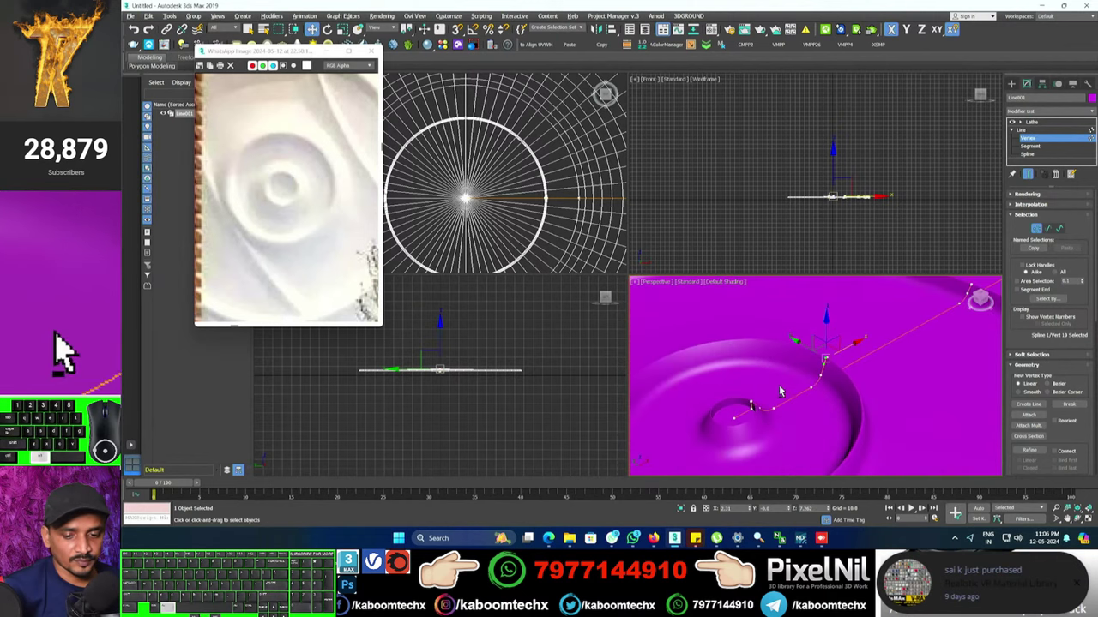
{"action": "middle_click", "coordinate": [71, 350]}
{"action": "middle_click", "coordinate": [71, 349]}
{"action": "middle_click", "coordinate": [72, 350]}
{"action": "middle_click", "coordinate": [63, 350]}
{"action": "middle_click", "coordinate": [72, 350]}
{"action": "middle_click", "coordinate": [71, 350]}
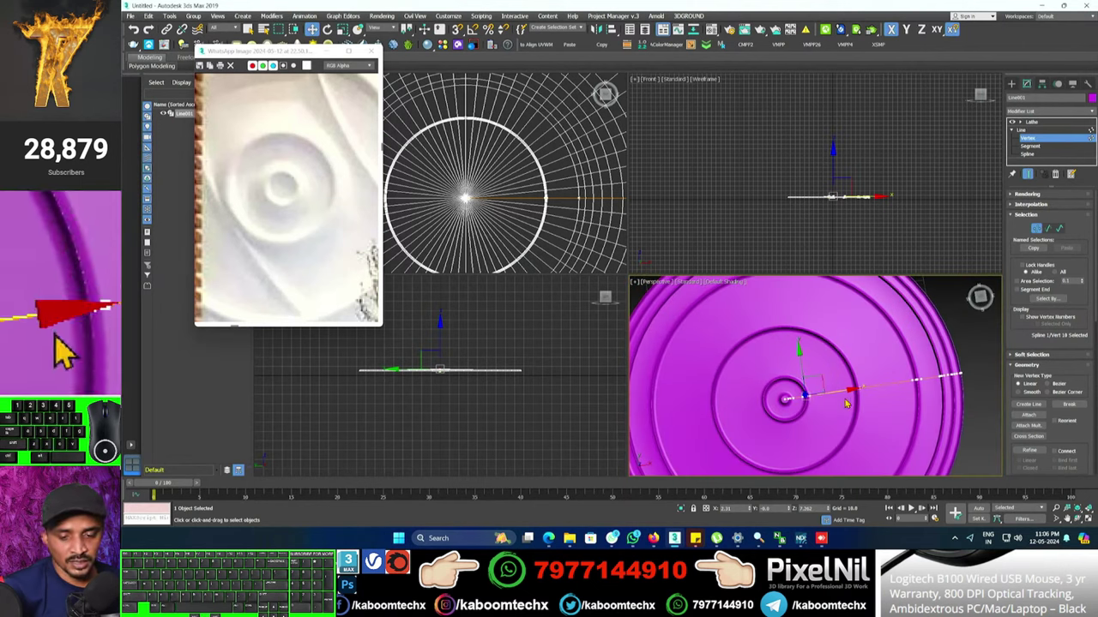
{"action": "middle_click", "coordinate": [71, 350]}
{"action": "middle_click", "coordinate": [72, 350]}
{"action": "middle_click", "coordinate": [63, 350]}
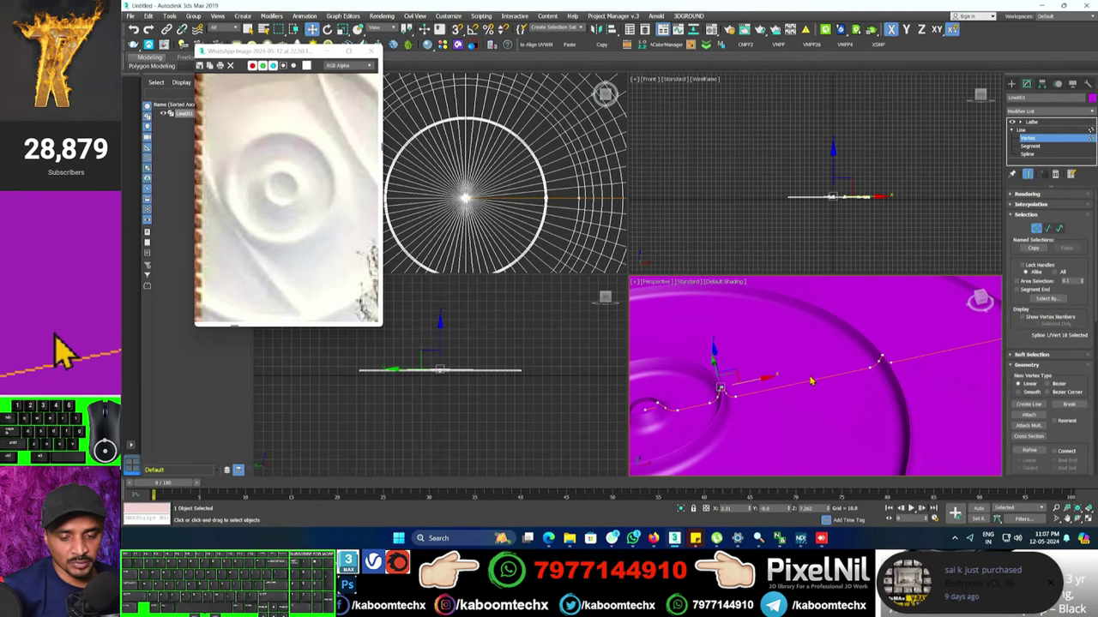
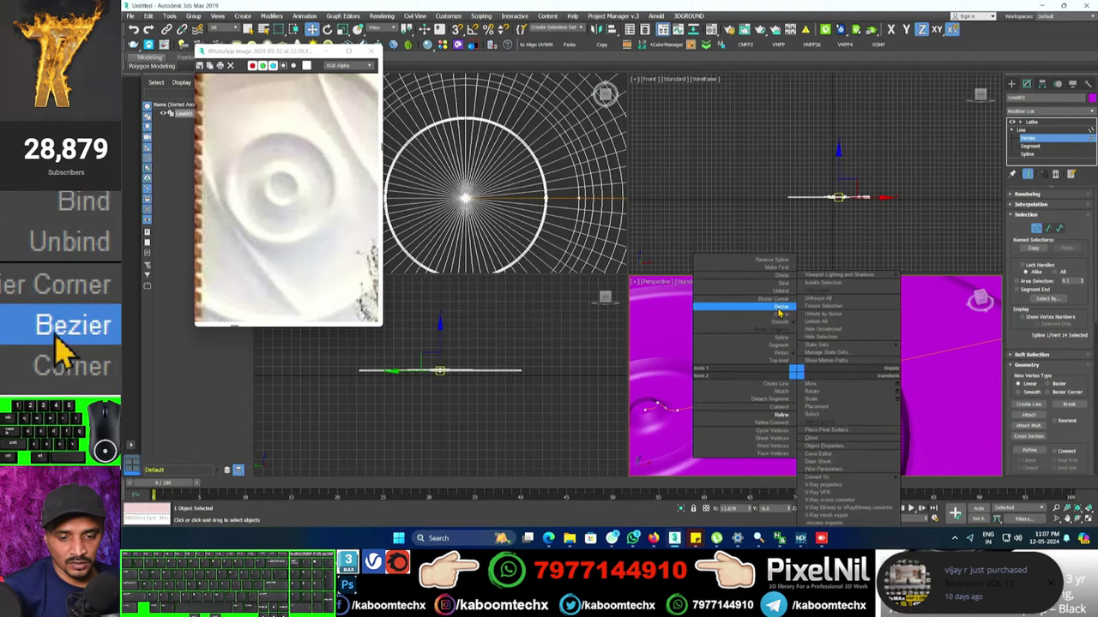
Convert the selected vertex to a Bezier point, undo the unwanted changes, and exit Vertex level.
{"action": "left_click", "coordinate": [71, 350]}
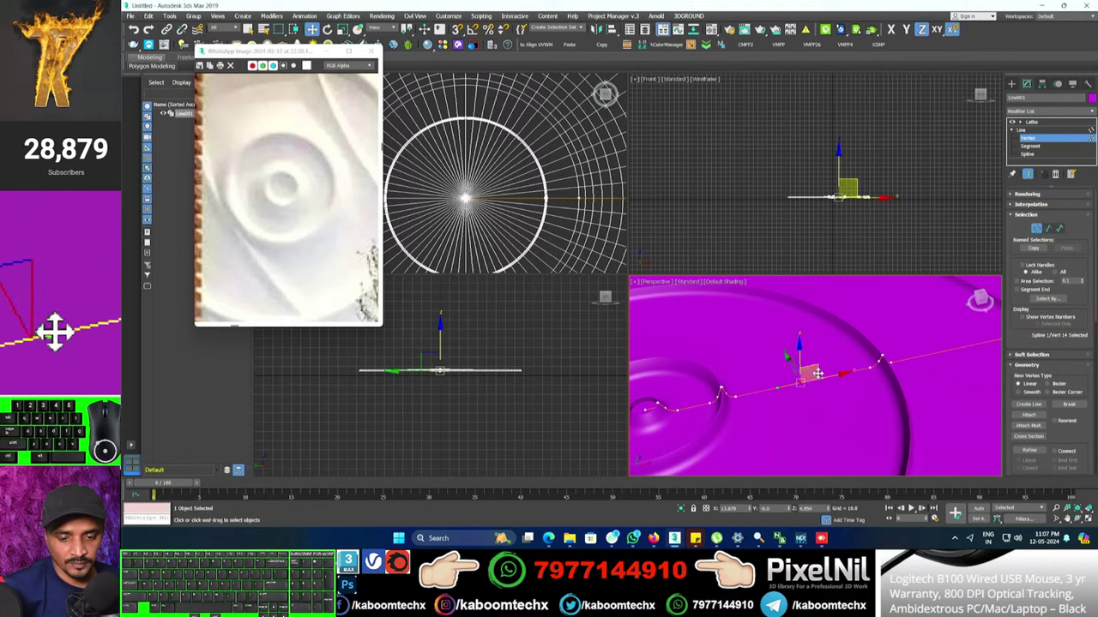
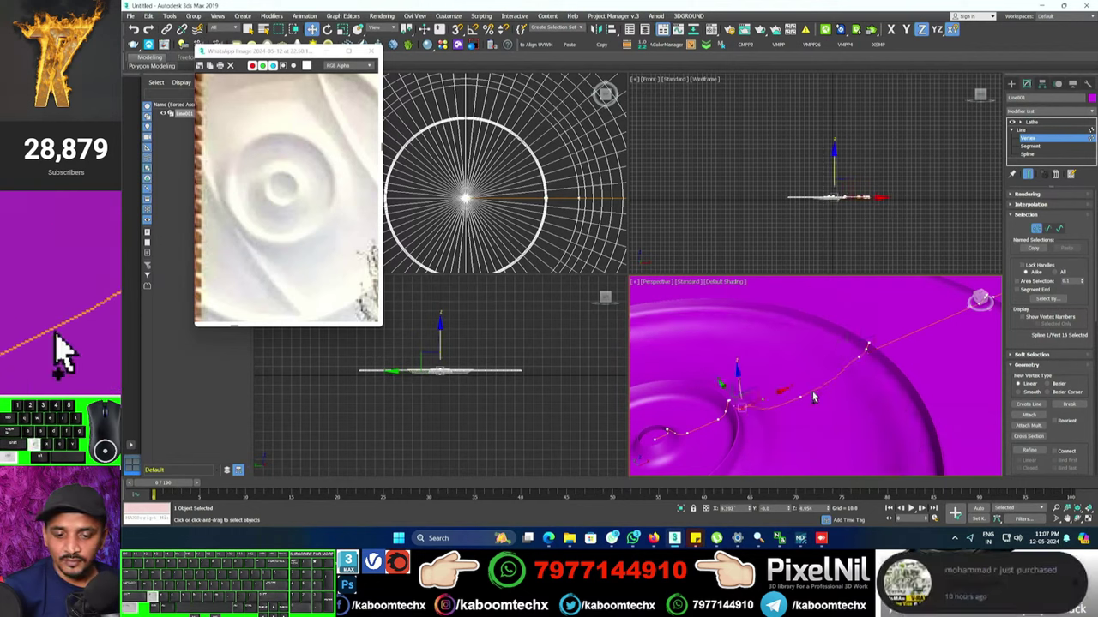
{"action": "key", "text": "ctrl+z"}
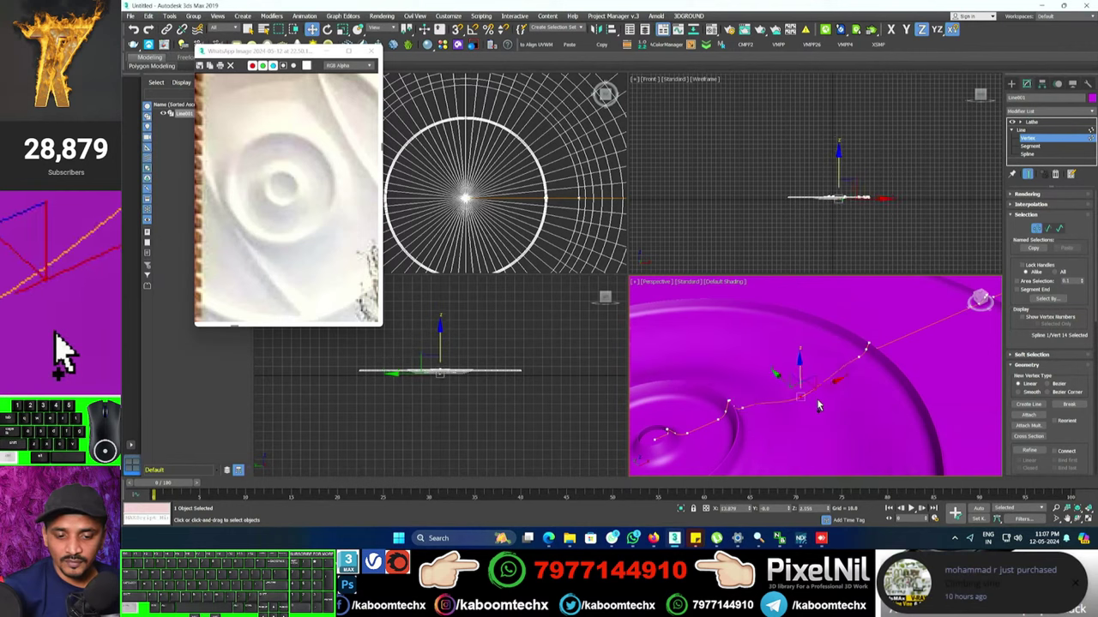
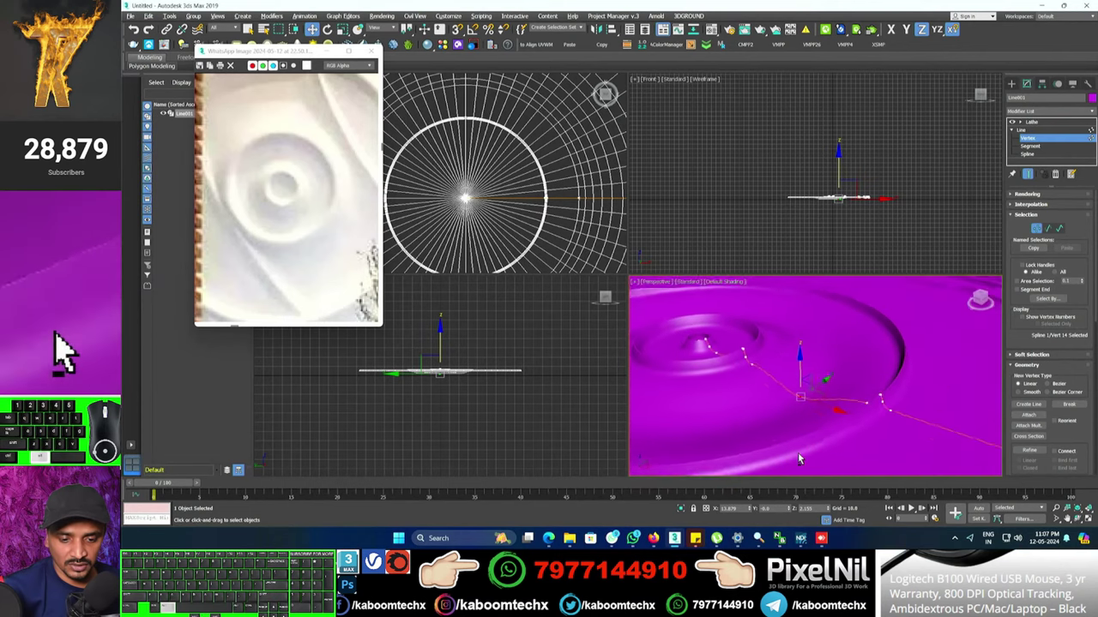
{"action": "middle_click", "coordinate": [62, 350]}
{"action": "key", "text": "ctrl+z"}
{"action": "key", "text": "ctrl+z"}
{"action": "middle_click", "coordinate": [63, 350]}
{"action": "middle_click", "coordinate": [71, 350]}
{"action": "middle_click", "coordinate": [71, 350]}
{"action": "middle_click", "coordinate": [72, 350]}
{"action": "middle_click", "coordinate": [63, 350]}
{"action": "left_click", "coordinate": [72, 350]}
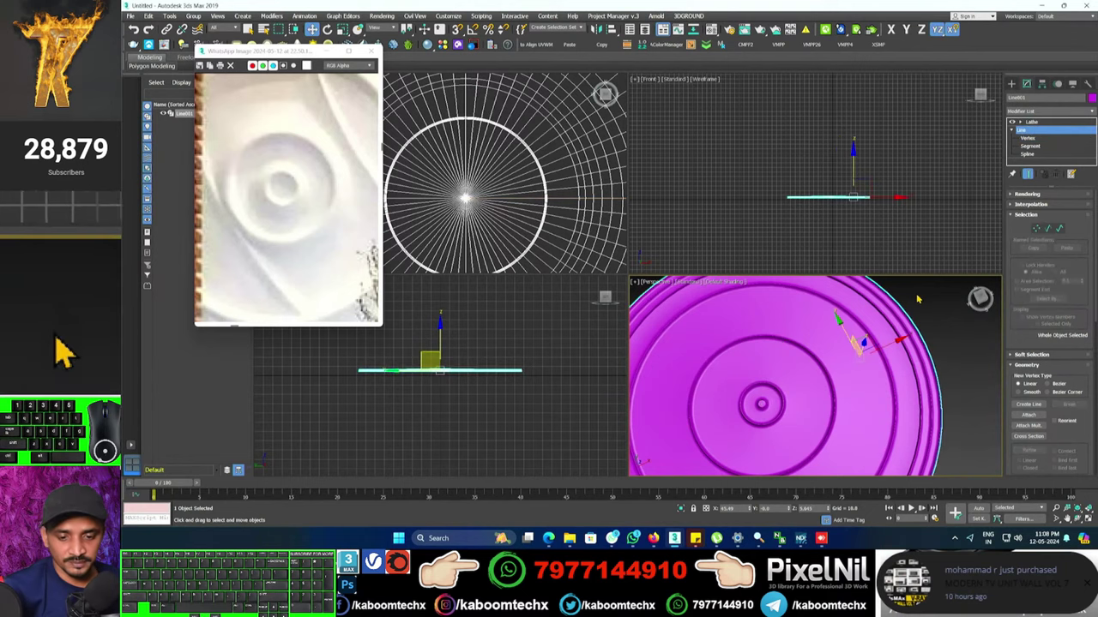
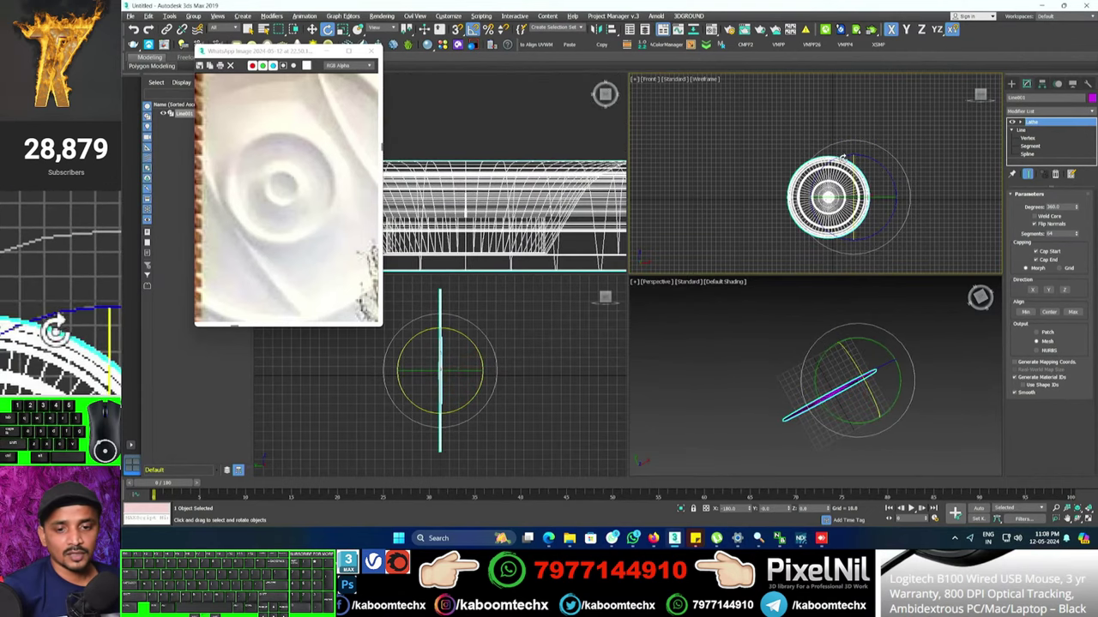
Switch to the Move tool to reposition the upright panel rotated at 90°.
{"action": "left_click", "coordinate": [71, 350]}
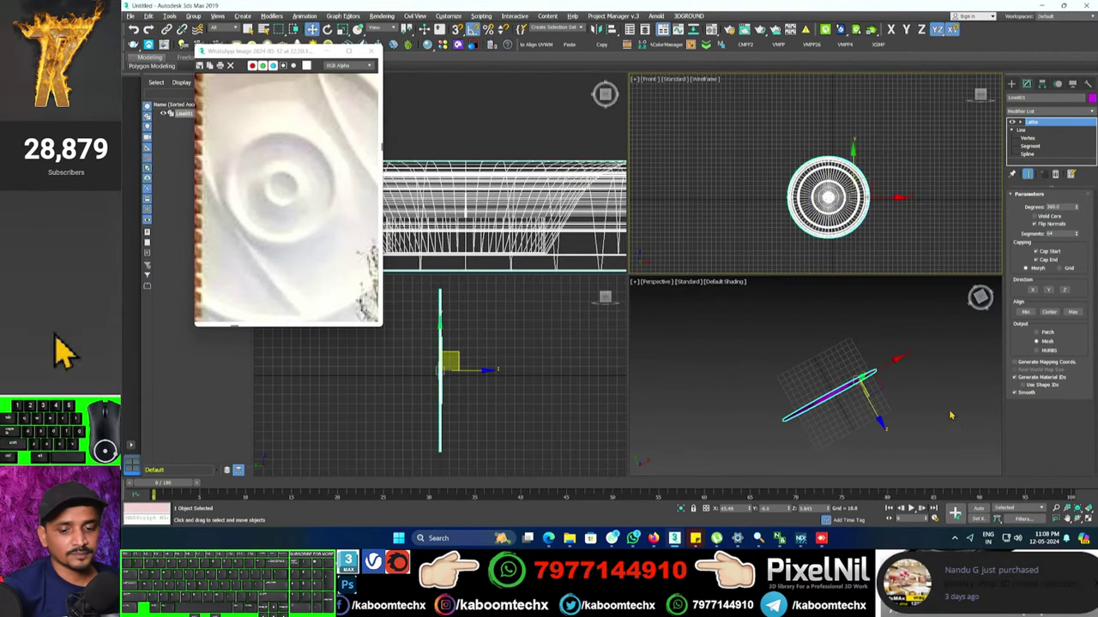
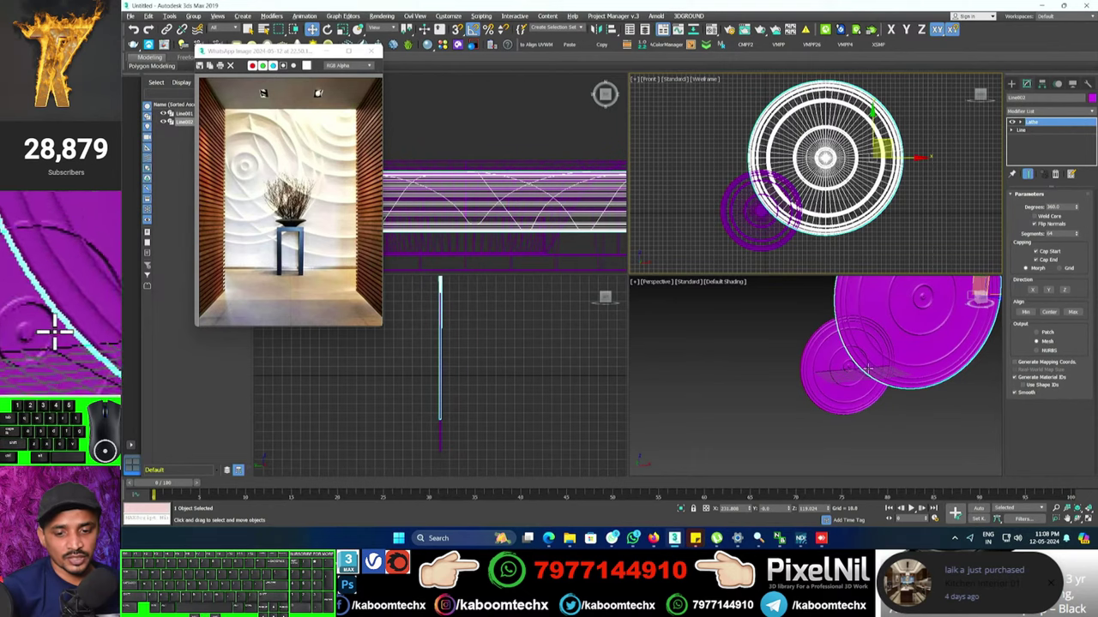
Frame both panels and select Line in Line002's modifier stack for editing.
{"action": "middle_click", "coordinate": [62, 349]}
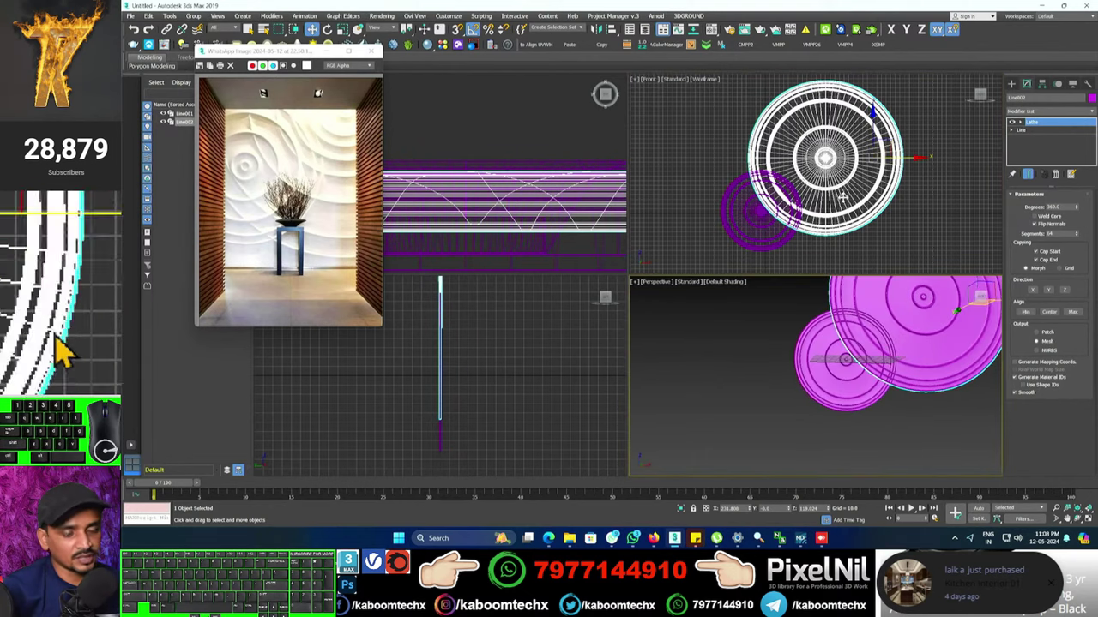
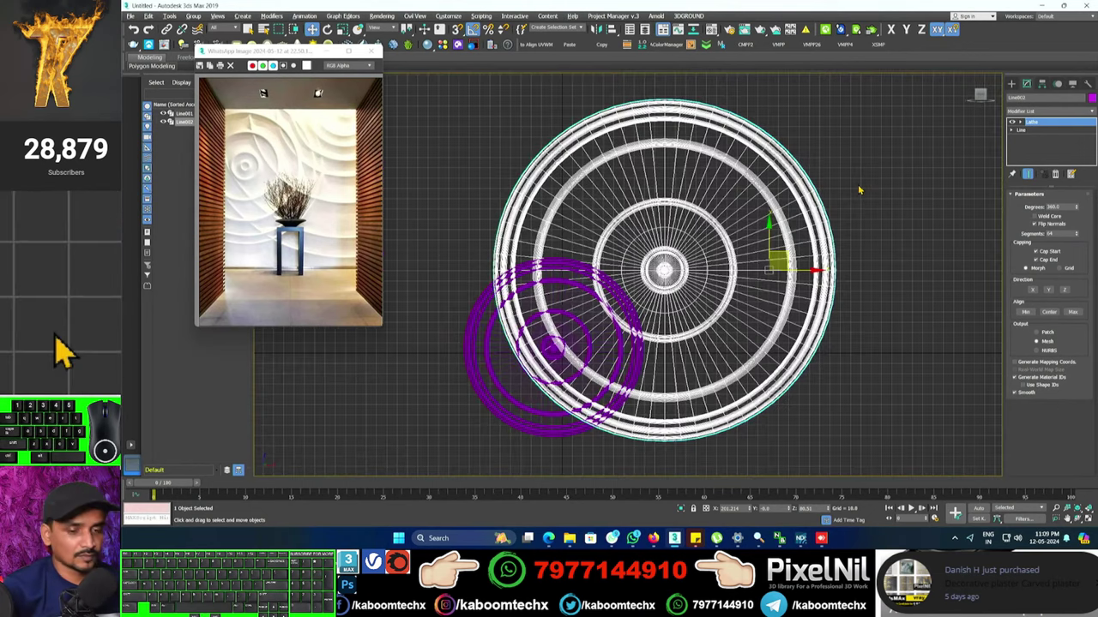
{"action": "left_click", "coordinate": [72, 350]}
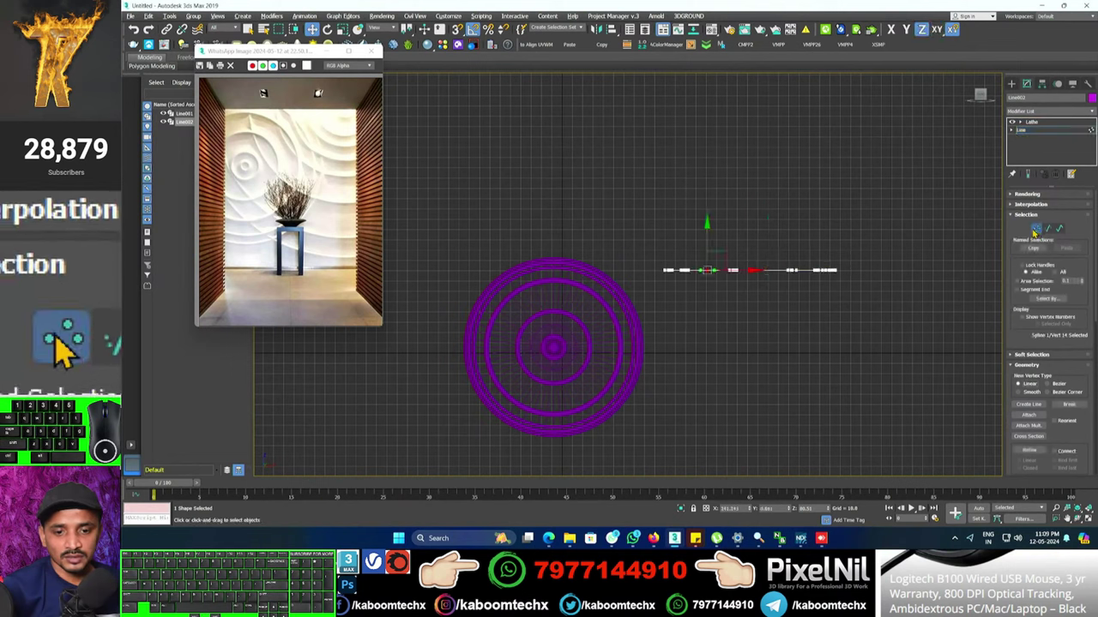
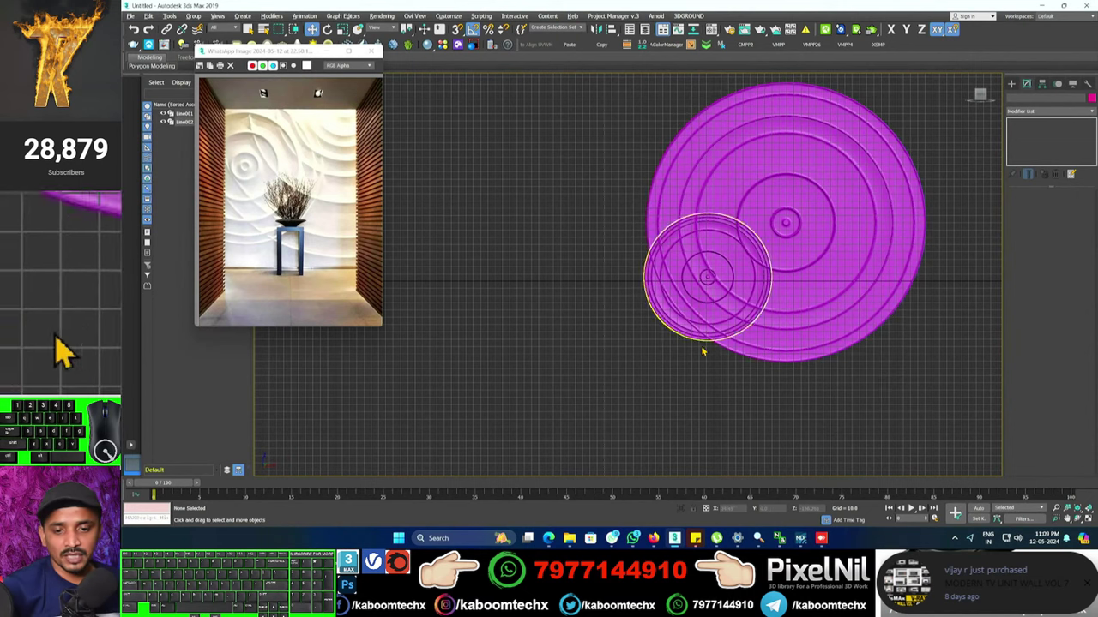
Start a Rectangle shape to draw the backing plane behind the panels.
{"action": "double_click", "coordinate": [71, 350]}
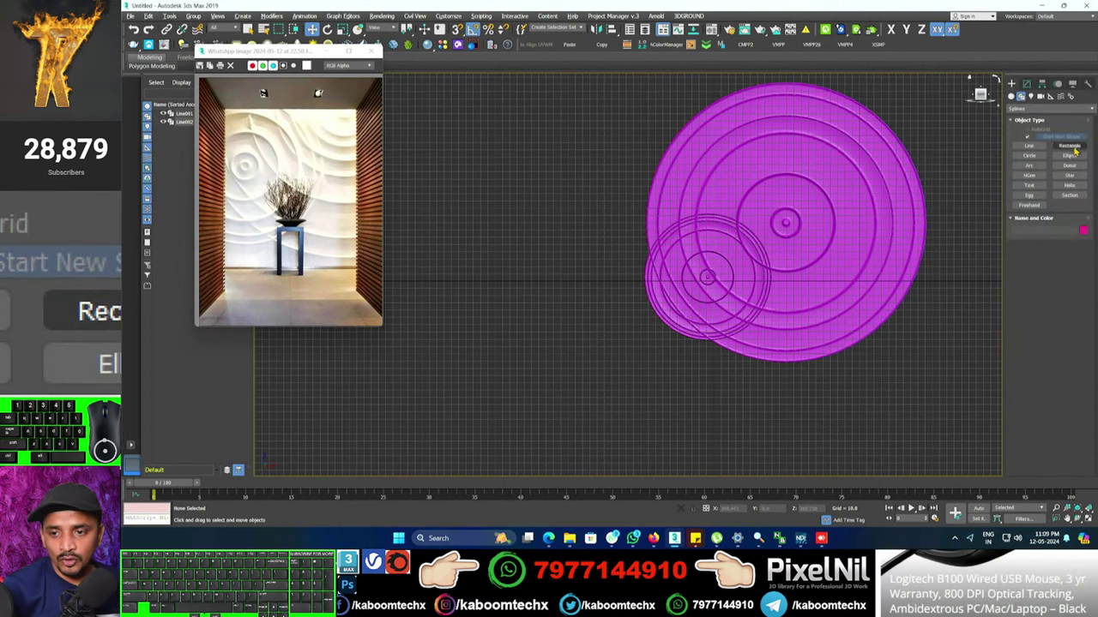
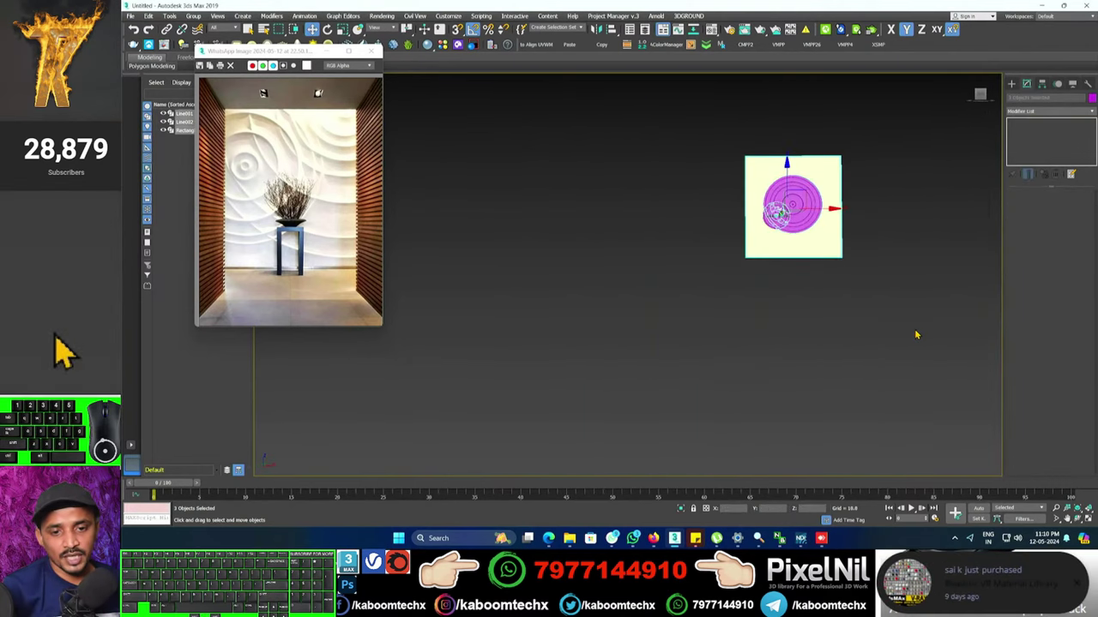
In the Material Editor, assign the cream VRayMtl to the selected backing plane and panels.
{"action": "left_click", "coordinate": [71, 349]}
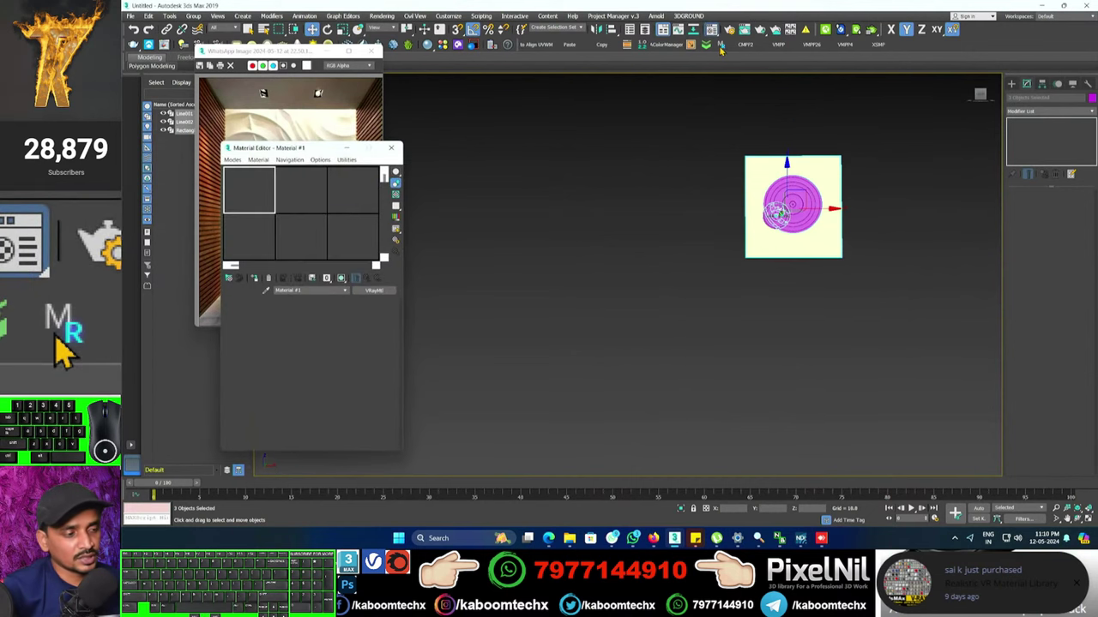
{"action": "left_click", "coordinate": [71, 350]}
{"action": "left_click", "coordinate": [71, 350]}
{"action": "left_click", "coordinate": [72, 350]}
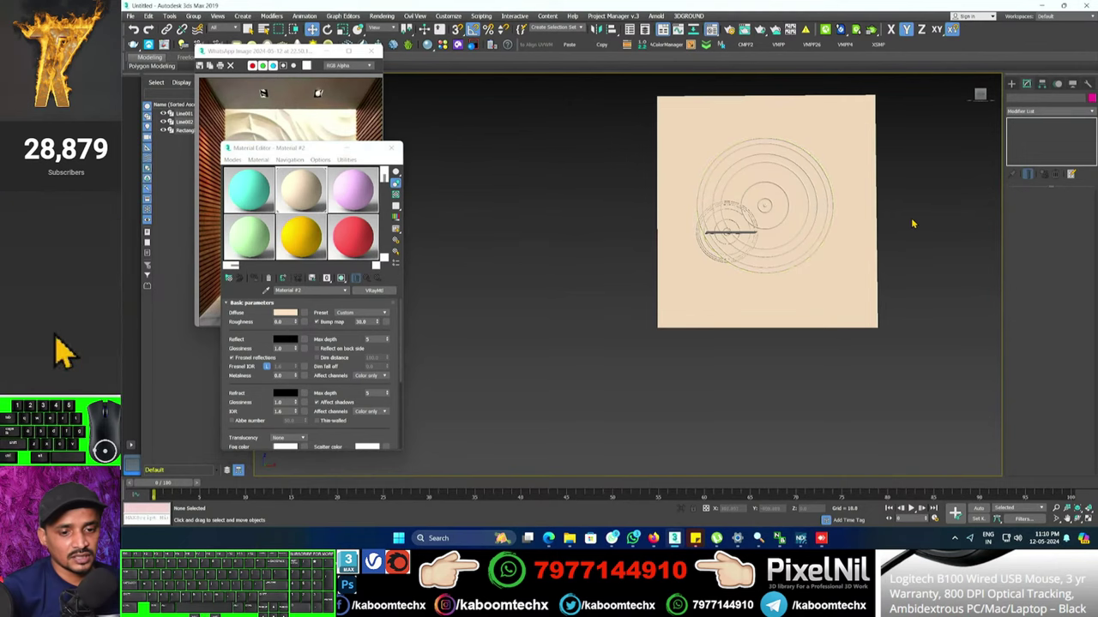